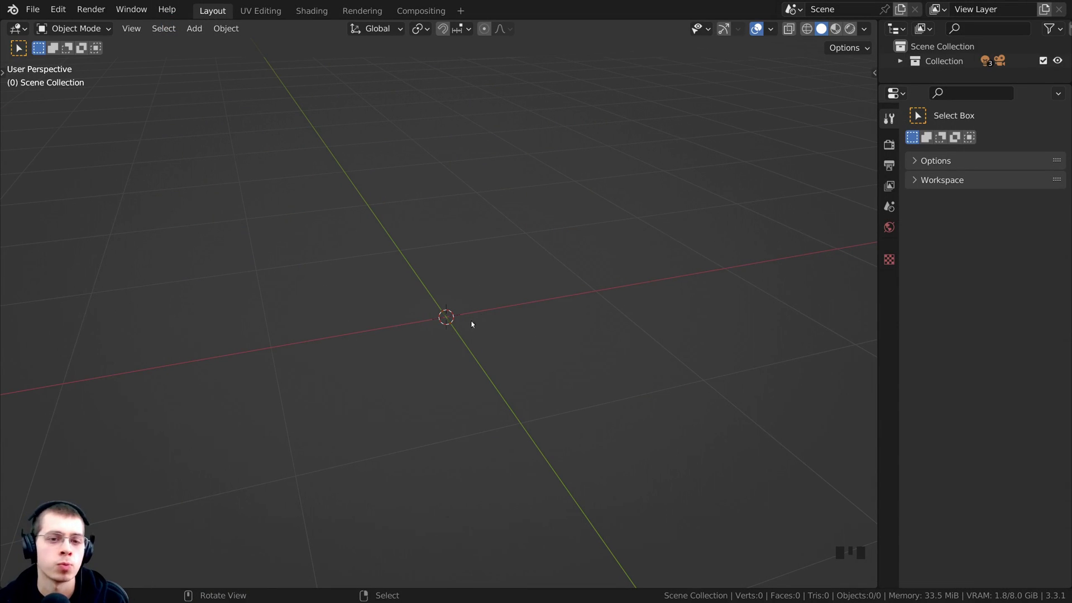
- Add a UV Sphere with a level-2 Subdivision Surface modifier and smooth shading
{"action": "left_click_drag", "start_coordinate": [509, 326], "coordinate": [610, 286]}
{"action": "left_click_drag", "start_coordinate": [490, 309], "coordinate": [500, 231]}
{"action": "key", "text": "shift+a"}
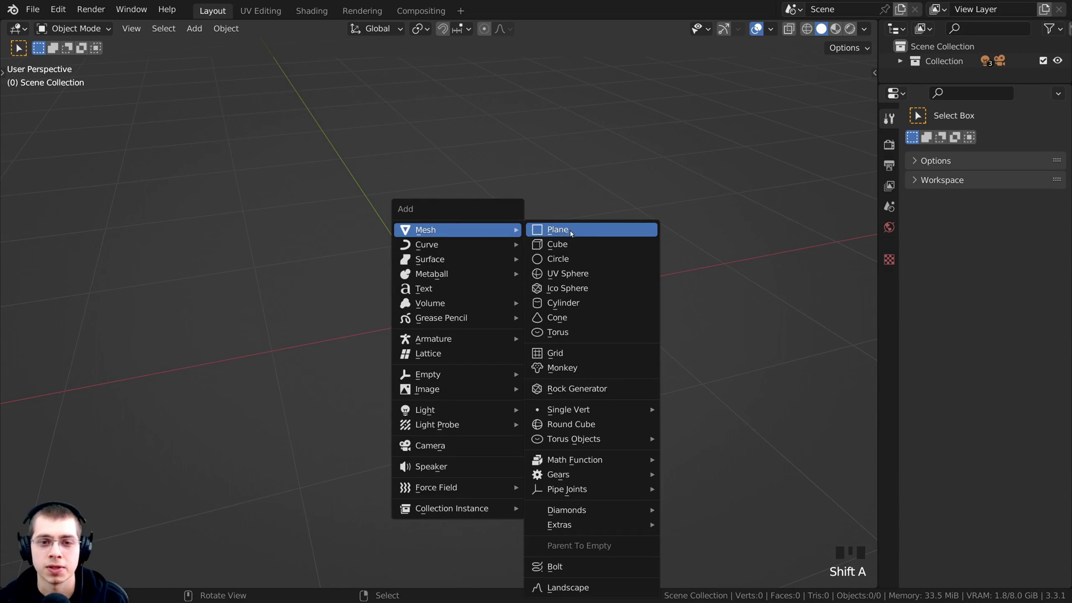
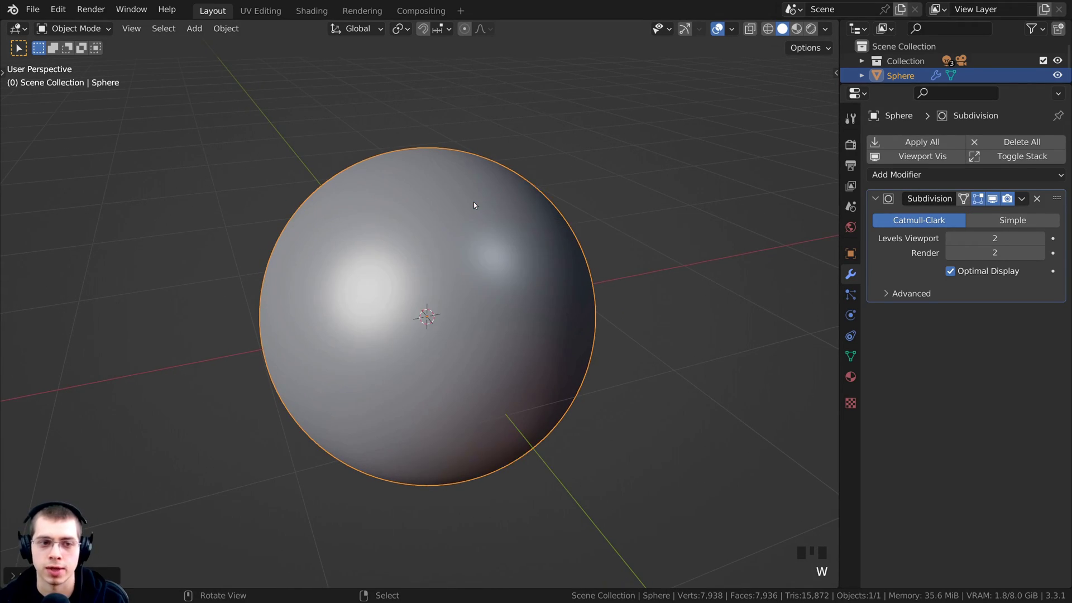
{"action": "scroll", "scroll_direction": "down", "scroll_amount": 3}
{"action": "left_click_drag", "start_coordinate": [608, 172], "coordinate": [436, 185]}
{"action": "scroll", "scroll_direction": "down", "scroll_amount": 3}
- Add a Plane, scale it into a large surface and subdivide it in Edit Mode
{"action": "middle_click", "coordinate": [439, 193]}
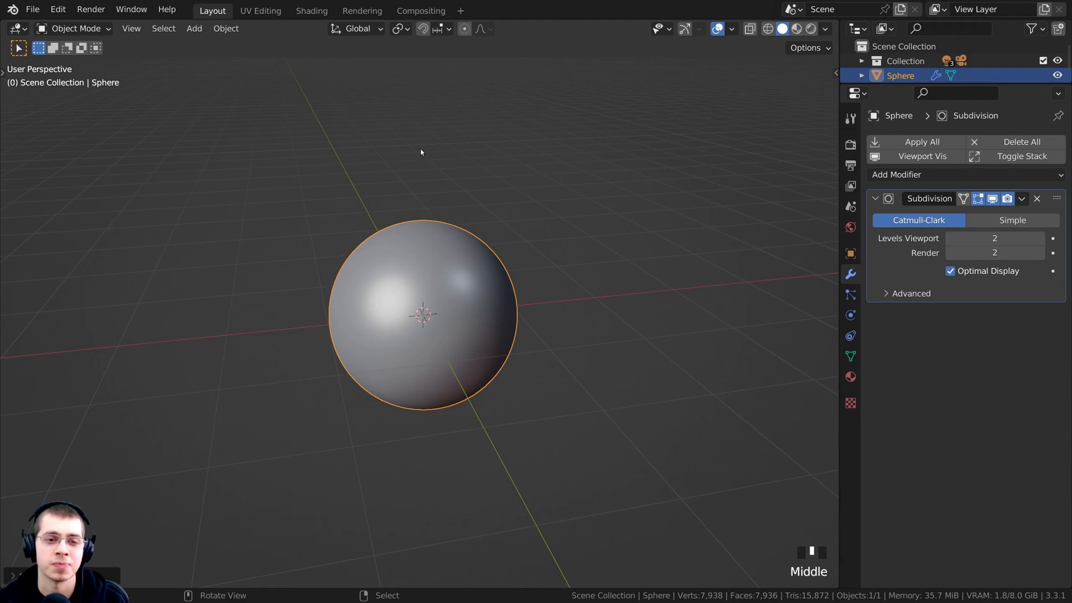
{"action": "key", "text": "shift+a"}
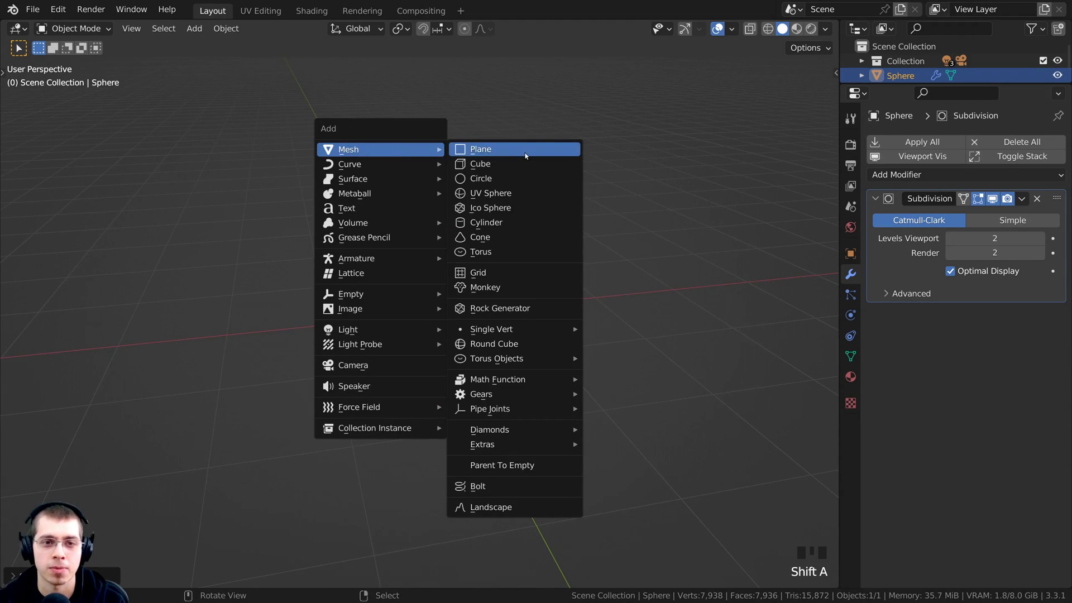
{"action": "scroll", "scroll_direction": "down", "scroll_amount": 3}
{"action": "key", "text": "Tab"}
{"action": "scroll", "scroll_direction": "up", "scroll_amount": 3}
{"action": "key", "text": "s"}
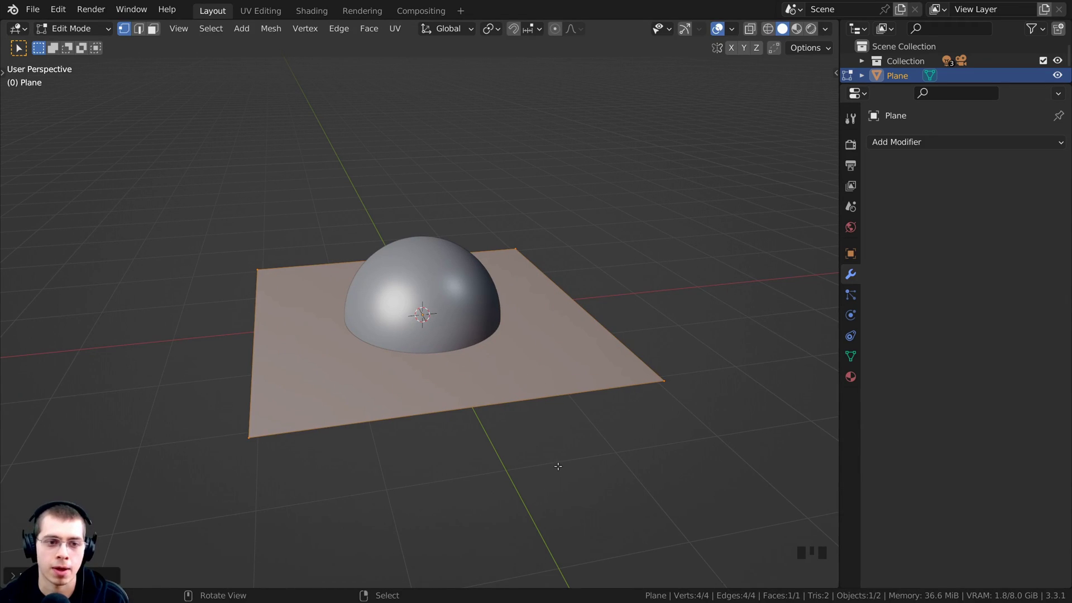
{"action": "key", "text": "Tab"}
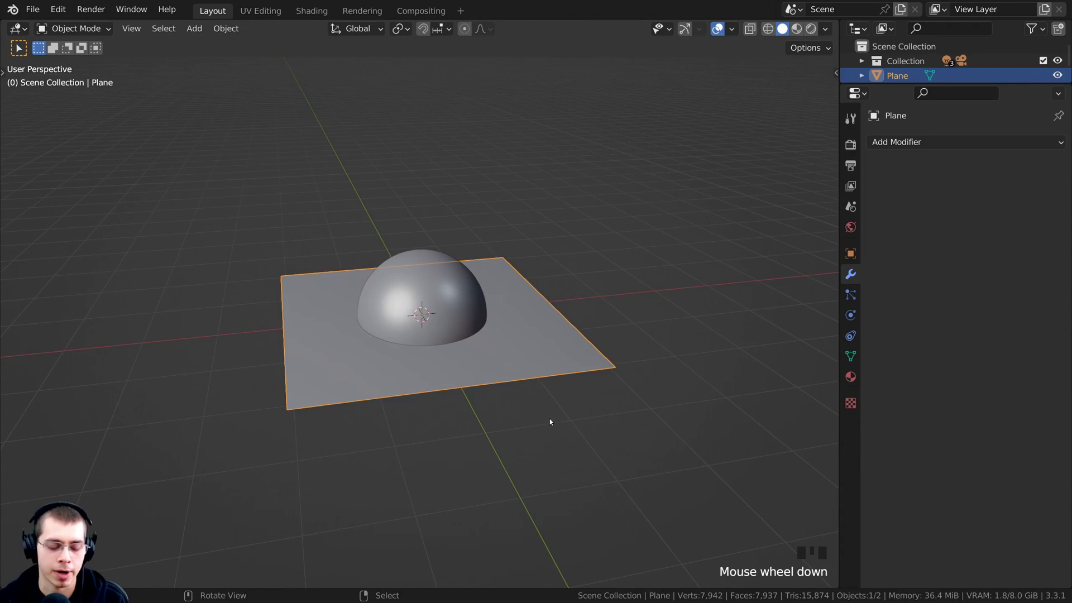
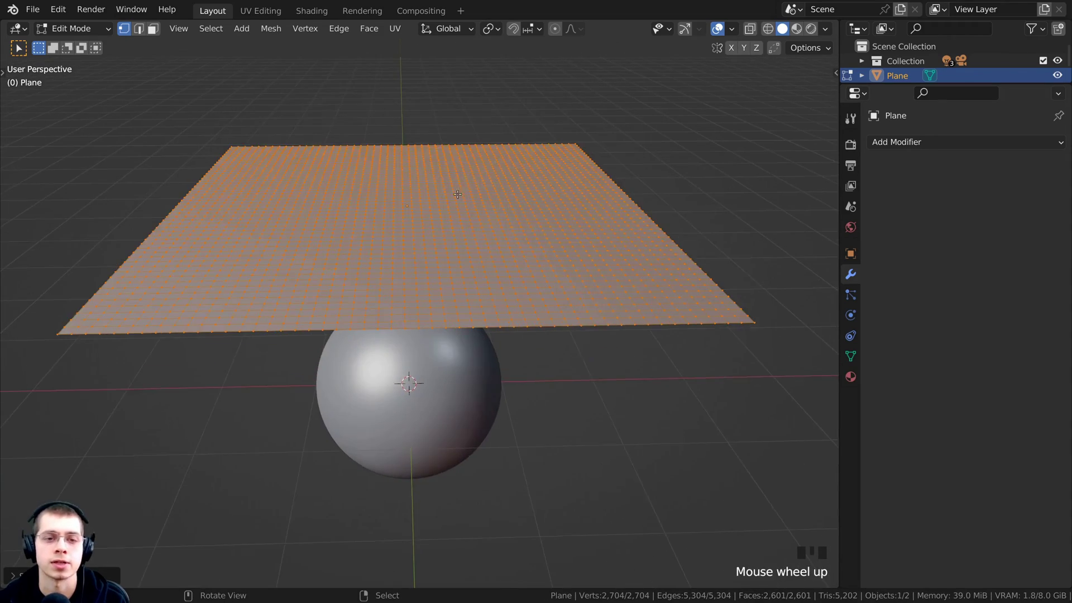
- Scale the plane up and raise it above the sphere as a dense grid
{"action": "scroll", "scroll_direction": "up", "scroll_amount": 3}
{"action": "scroll", "scroll_direction": "down", "scroll_amount": 3}
{"action": "left_click_drag", "start_coordinate": [538, 290], "coordinate": [327, 296]}
{"action": "key", "text": "Tab"}
{"action": "scroll", "scroll_direction": "down", "scroll_amount": 3}
- Select all of the plane and inspect its UV layout in the UV Editing workspace
{"action": "middle_click", "coordinate": [390, 286]}
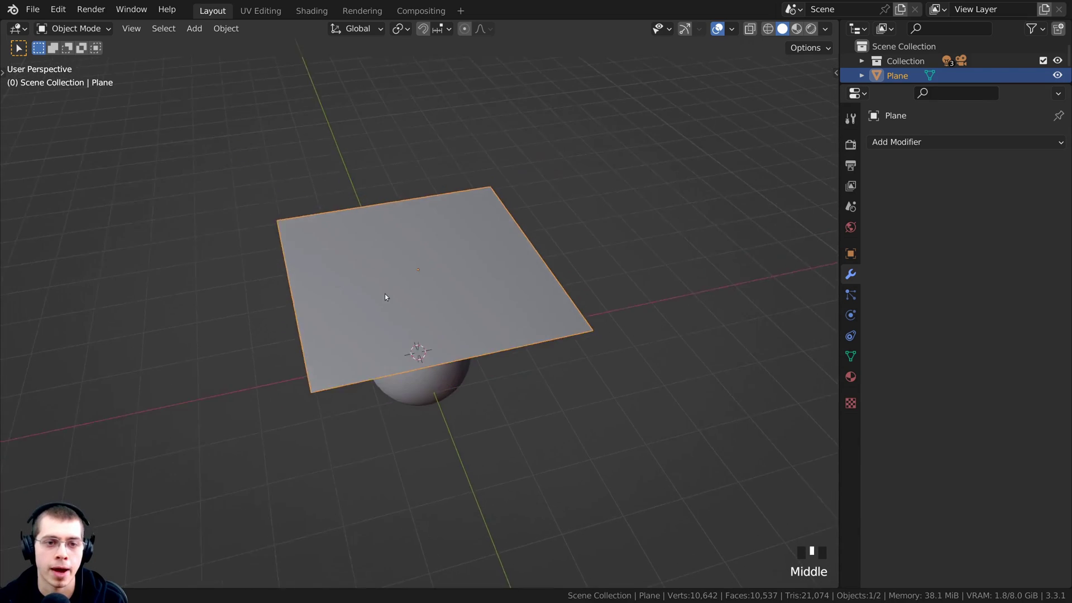
{"action": "key", "text": "a"}
{"action": "middle_click", "coordinate": [393, 288]}
{"action": "scroll", "scroll_direction": "up", "scroll_amount": 3}
{"action": "right_click", "coordinate": [395, 255]}
{"action": "left_click_drag", "start_coordinate": [596, 319], "coordinate": [596, 320]}
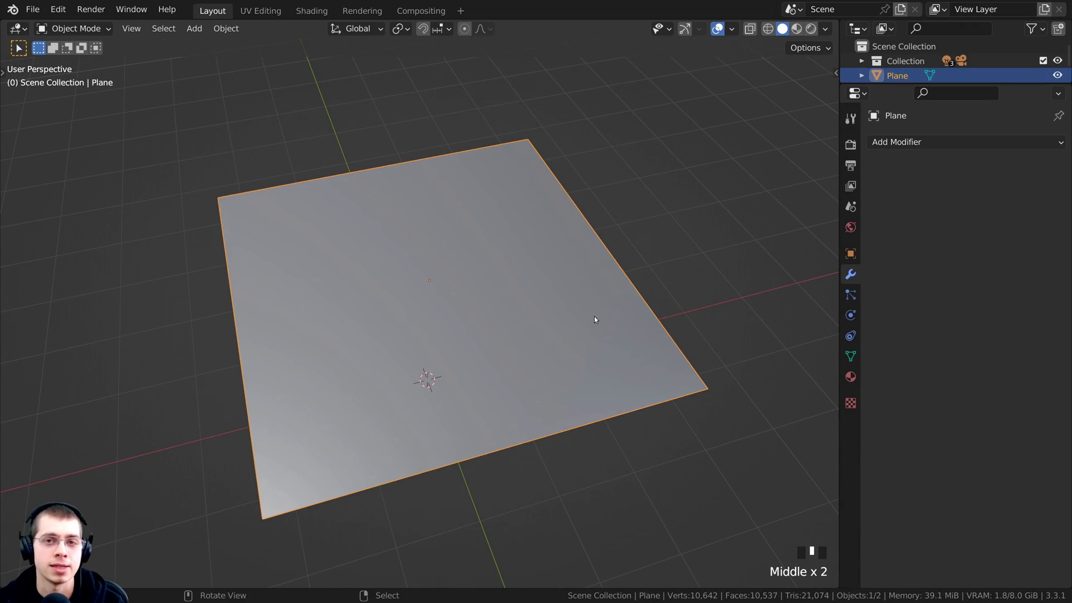
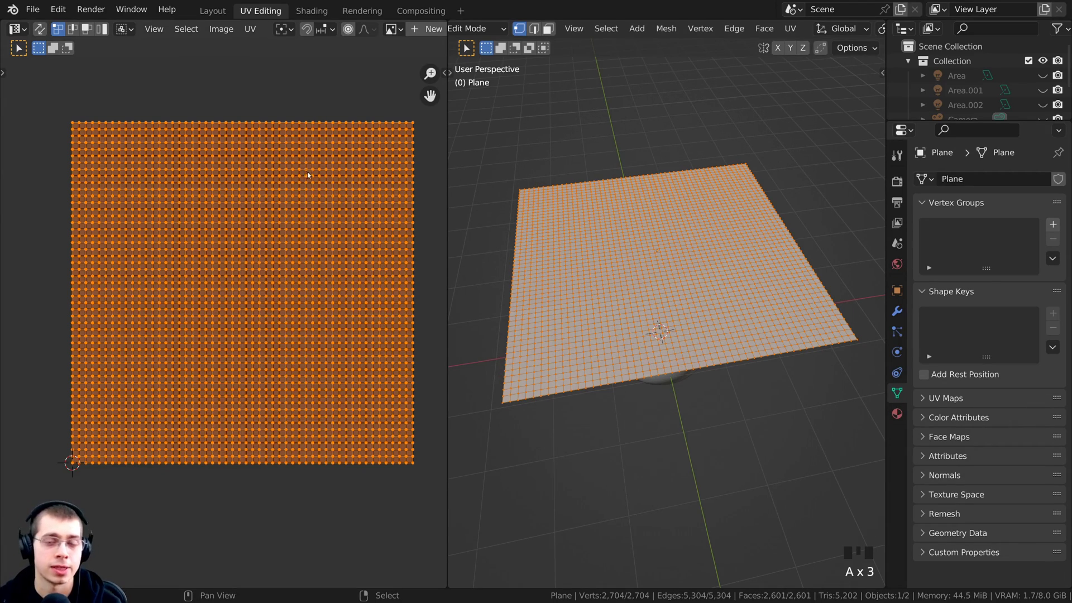
- Return to the Layout workspace and show the plane's Physics properties
{"action": "left_click_drag", "start_coordinate": [699, 322], "coordinate": [219, 16]}
{"action": "left_click", "coordinate": [220, 16]}
{"action": "left_click_drag", "start_coordinate": [435, 272], "coordinate": [615, 302]}
{"action": "scroll", "scroll_direction": "down", "scroll_amount": 3}
- Enable Cloth physics on the dense plane
{"action": "left_click_drag", "start_coordinate": [629, 326], "coordinate": [898, 177]}
{"action": "left_click_drag", "start_coordinate": [898, 178], "coordinate": [519, 286]}
{"action": "middle_click", "coordinate": [518, 286]}
{"action": "scroll", "scroll_direction": "up", "scroll_amount": 3}
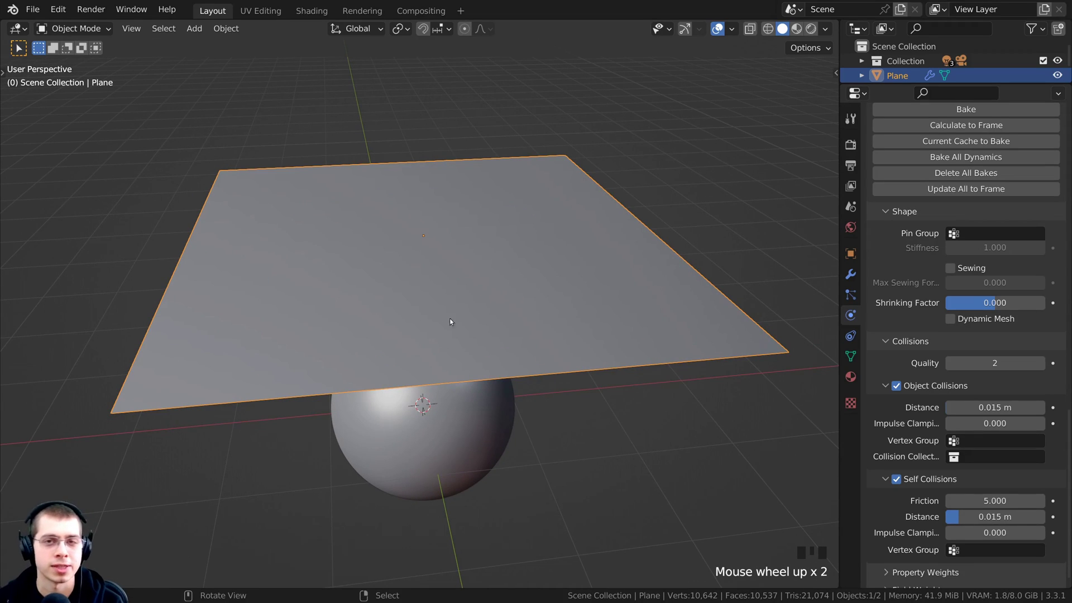
- Turn on cloth Self Collisions and give the sphere Collision physics
{"action": "scroll", "scroll_direction": "down", "scroll_amount": 3}
{"action": "left_click_drag", "start_coordinate": [485, 307], "coordinate": [436, 357]}
{"action": "left_click_drag", "start_coordinate": [435, 357], "coordinate": [909, 161]}
{"action": "left_click_drag", "start_coordinate": [909, 160], "coordinate": [460, 264]}
{"action": "left_click_drag", "start_coordinate": [460, 264], "coordinate": [501, 271]}
{"action": "middle_click", "coordinate": [501, 272]}
- Play the simulation so the cloth plane falls and drapes over the sphere
{"action": "key", "text": "space"}
{"action": "left_click_drag", "start_coordinate": [439, 305], "coordinate": [442, 212]}
{"action": "scroll", "scroll_direction": "up", "scroll_amount": 3}
{"action": "key", "text": "space"}
{"action": "key", "text": "space"}
- Replay the cloth simulation with its cache end frame lowered to 100 so the sheet settles
{"action": "key", "text": "space"}
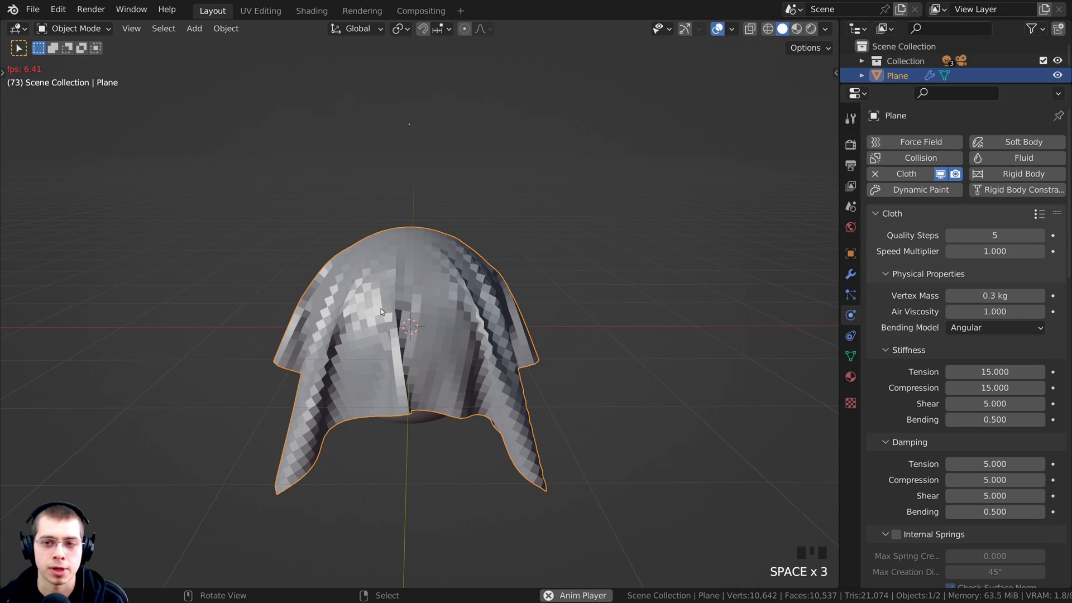
{"action": "key", "text": "space"}
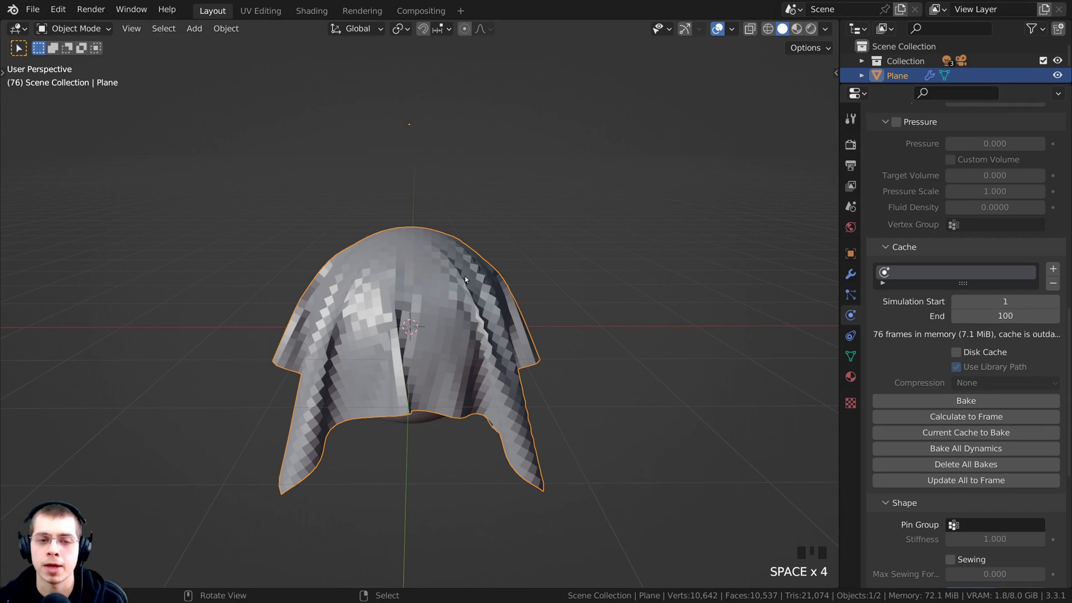
{"action": "middle_click", "coordinate": [573, 356]}
{"action": "key", "text": "space"}
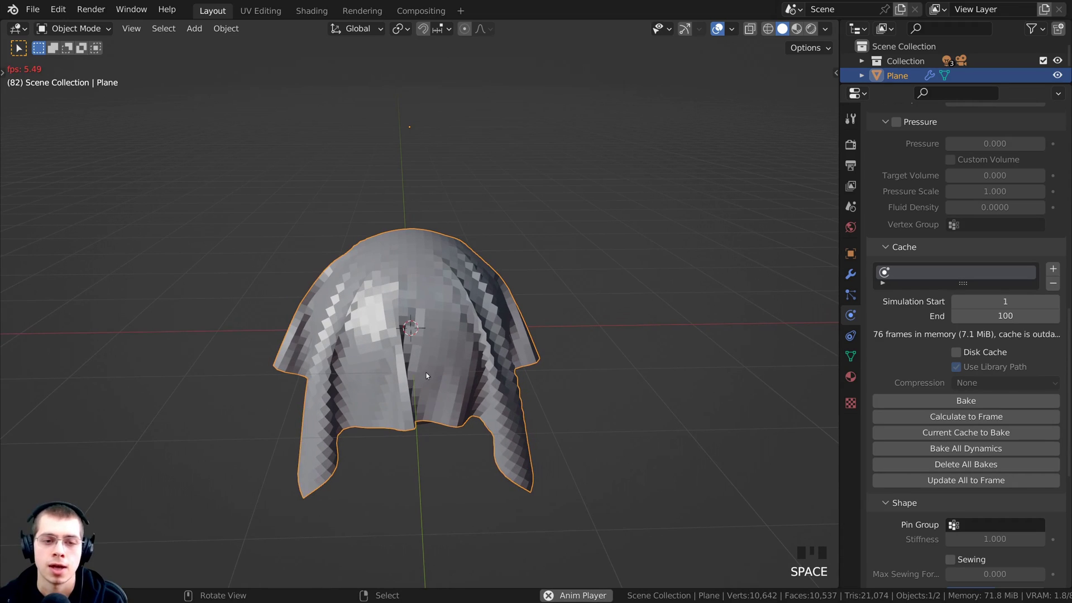
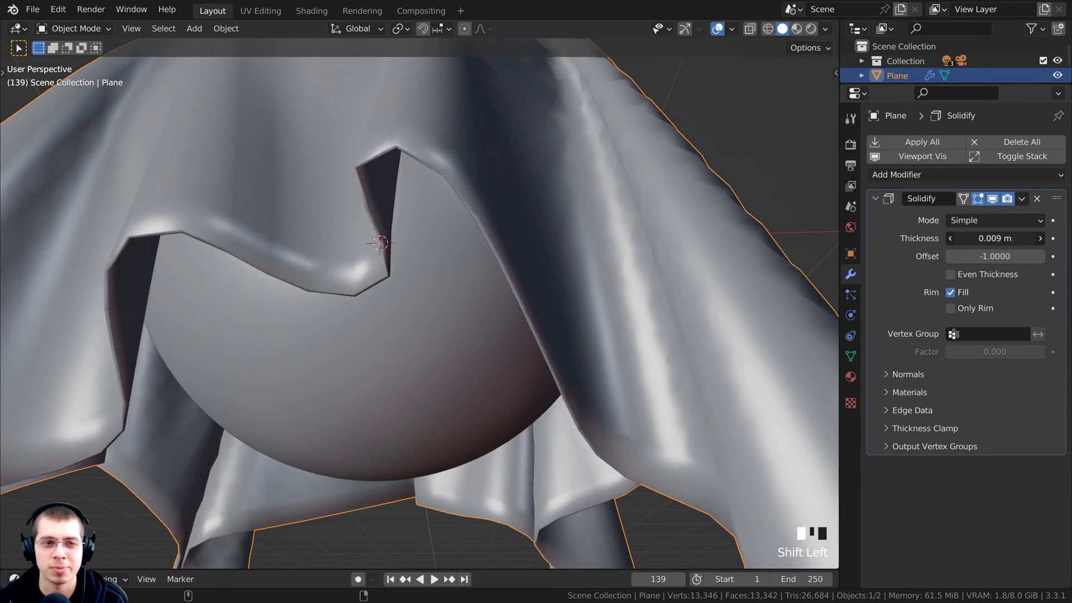
- Give the cloth a Solidify modifier with 0.012 m thickness
{"action": "scroll", "scroll_direction": "down", "scroll_amount": 3}
{"action": "left_click_drag", "start_coordinate": [429, 321], "coordinate": [431, 337]}
{"action": "scroll", "scroll_direction": "up", "scroll_amount": 3}
{"action": "scroll", "scroll_direction": "down", "scroll_amount": 3}
{"action": "left_click_drag", "start_coordinate": [532, 288], "coordinate": [465, 246]}
{"action": "scroll", "scroll_direction": "up", "scroll_amount": 3}
- Add a Subdivision Surface modifier (Ctrl+2) to smooth the thickened cloth
{"action": "key", "text": "ctrl+2"}
{"action": "scroll", "scroll_direction": "down", "scroll_amount": 3}
{"action": "middle_click", "coordinate": [443, 290]}
{"action": "scroll", "scroll_direction": "up", "scroll_amount": 3}
{"action": "left_click_drag", "start_coordinate": [457, 345], "coordinate": [578, 310]}
{"action": "scroll", "scroll_direction": "down", "scroll_amount": 3}
{"action": "middle_click", "coordinate": [548, 345]}
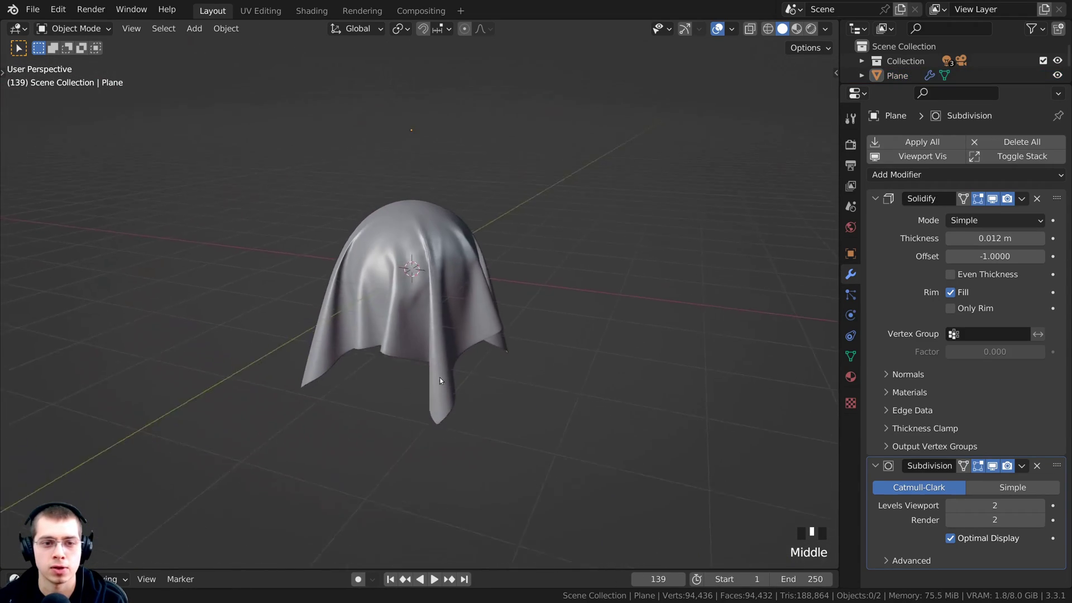
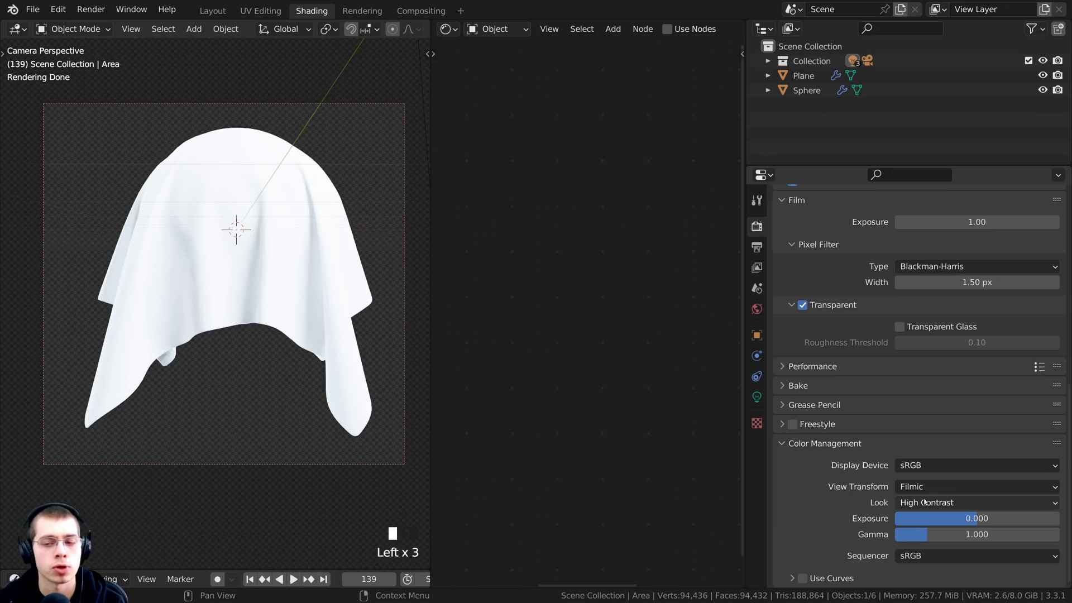
- Collapse the Outliner and Properties so the Shader Editor spans the right side
{"action": "left_click", "coordinate": [578, 344]}
- Create a Procedural Fabric material with Texture Coordinate and Wave Texture nodes feeding the shader
{"action": "left_click_drag", "start_coordinate": [291, 283], "coordinate": [64, 16]}
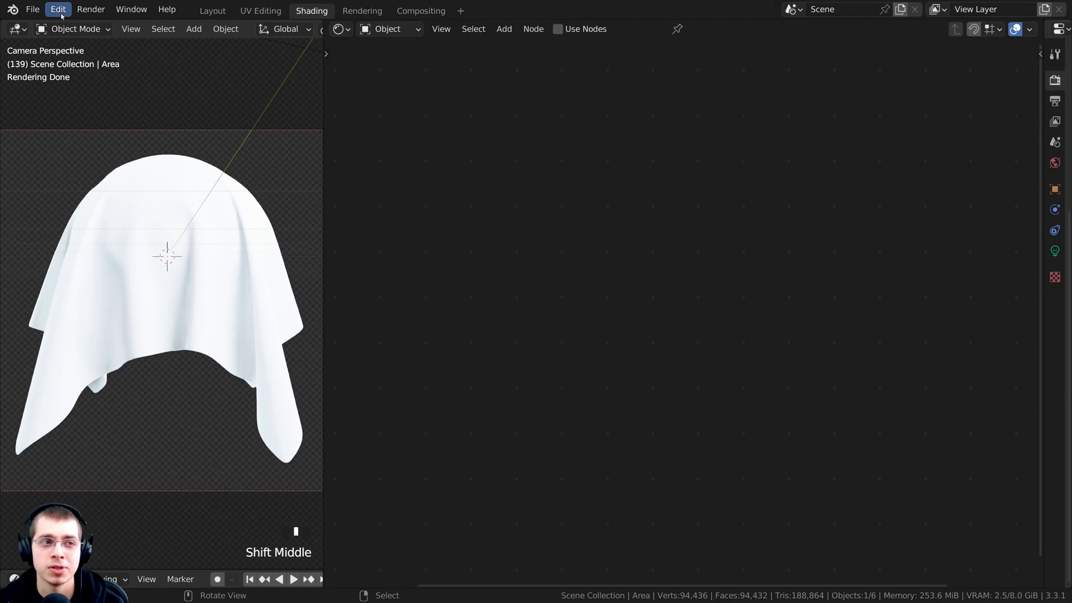
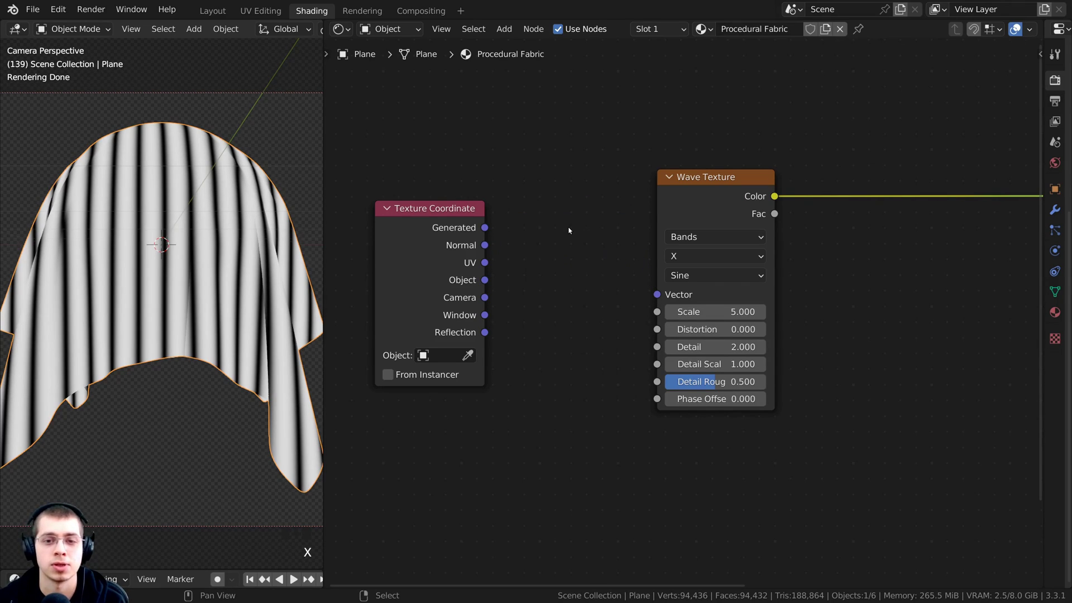
- Feed the Texture Coordinate Object output into the Wave Texture's Vector input for Y banding
{"action": "left_click", "coordinate": [683, 207]}
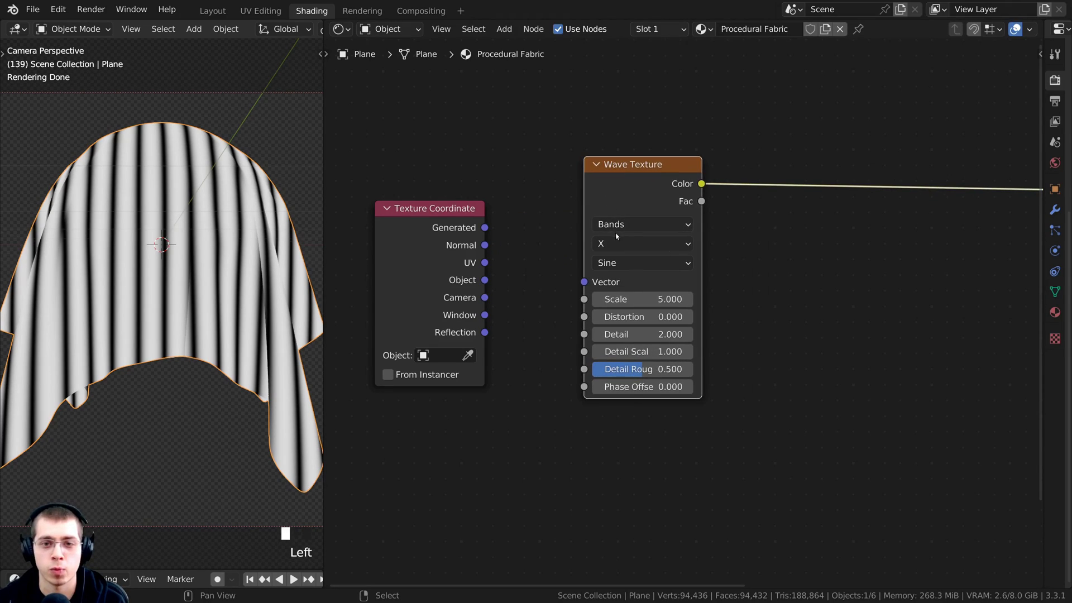
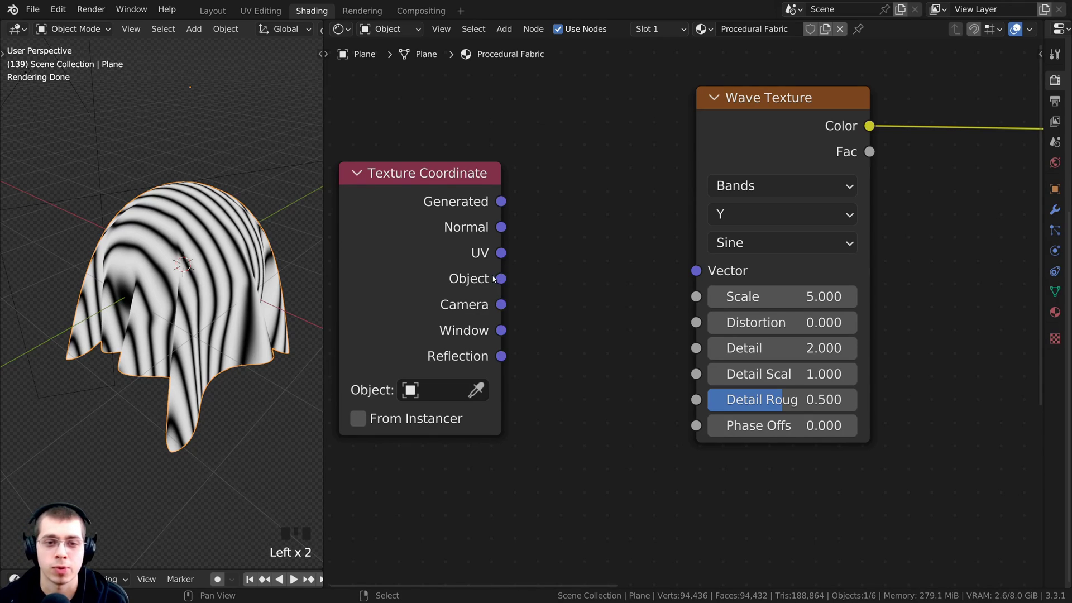
{"action": "left_click", "coordinate": [395, 309]}
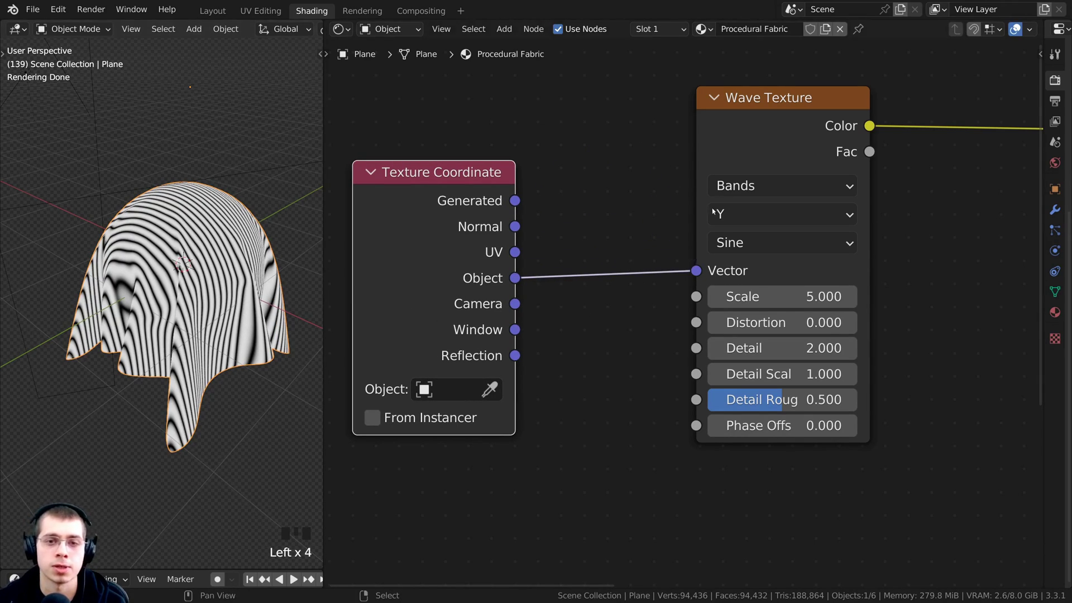
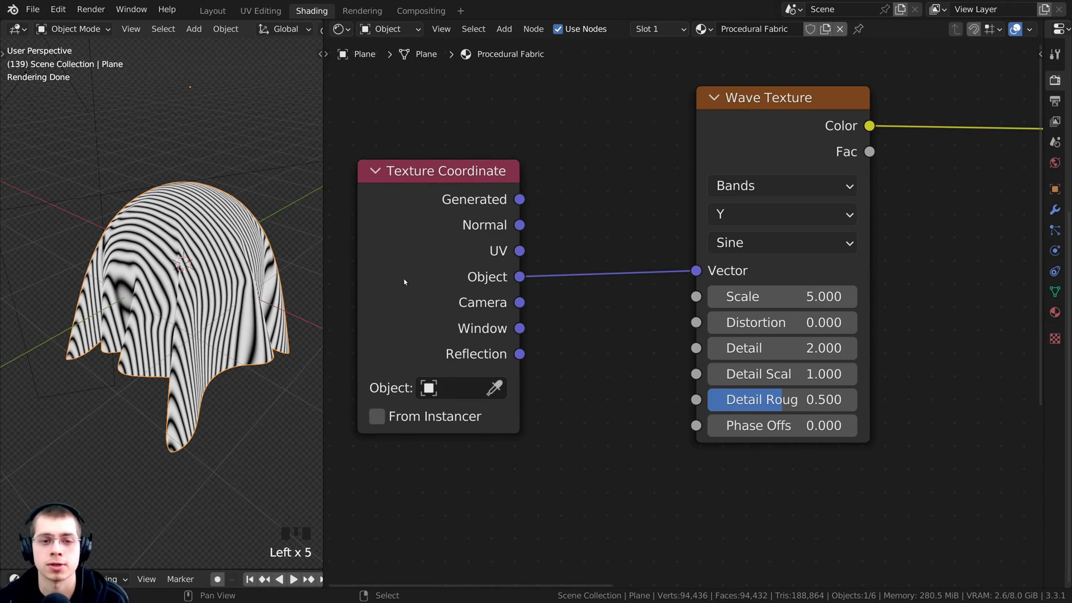
- Zoom and pan around the cloth to inspect the fine wave stripes across its folds
{"action": "left_click_drag", "start_coordinate": [153, 318], "coordinate": [182, 334]}
{"action": "scroll", "scroll_direction": "up", "scroll_amount": 3}
{"action": "scroll", "scroll_direction": "down", "scroll_amount": 3}
{"action": "left_click_drag", "start_coordinate": [174, 341], "coordinate": [128, 397]}
{"action": "scroll", "scroll_direction": "up", "scroll_amount": 3}
{"action": "left_click_drag", "start_coordinate": [135, 345], "coordinate": [110, 249]}
{"action": "scroll", "scroll_direction": "up", "scroll_amount": 3}
{"action": "scroll", "scroll_direction": "down", "scroll_amount": 3}
{"action": "left_click_drag", "start_coordinate": [144, 302], "coordinate": [283, 339]}
{"action": "scroll", "scroll_direction": "up", "scroll_amount": 3}
{"action": "middle_click", "coordinate": [167, 231]}
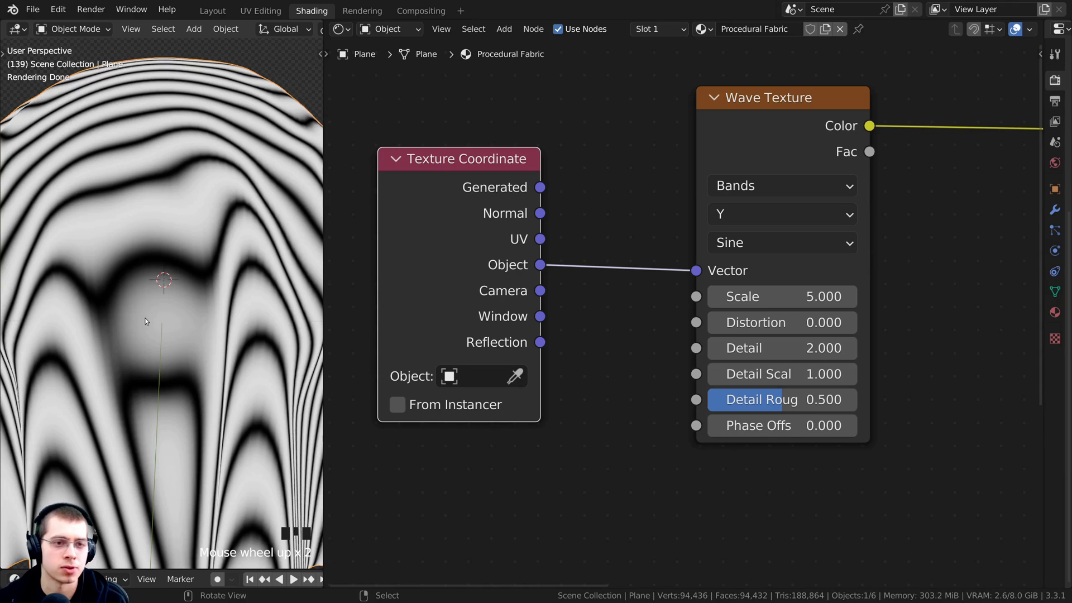
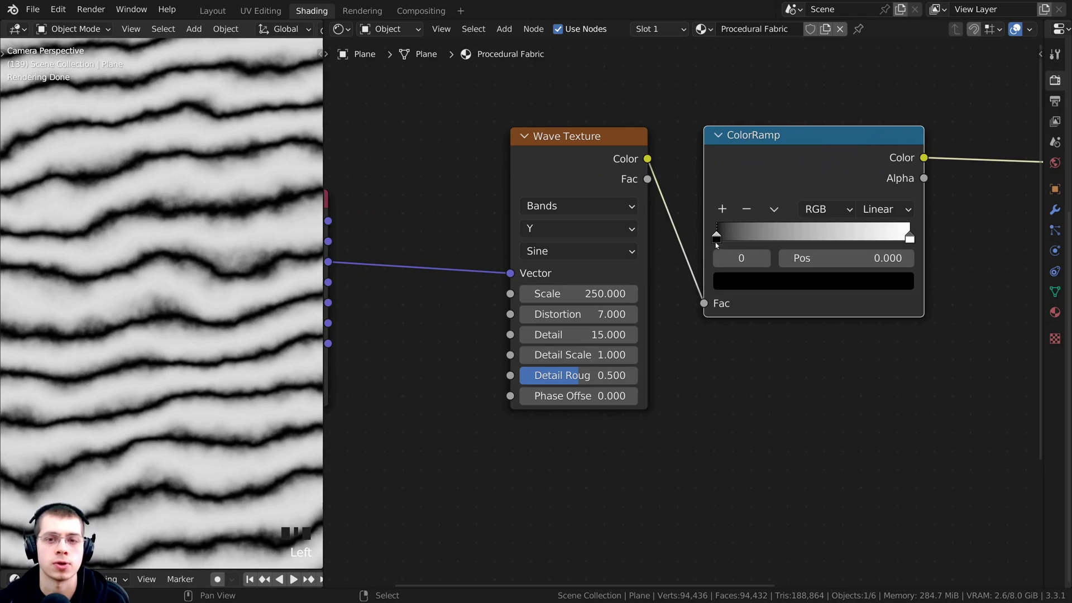
- Move the ColorRamp's black stop to about 0.288 so the wave stripes become sharp and jagged
{"action": "left_click_drag", "start_coordinate": [660, 243], "coordinate": [747, 256]}
{"action": "scroll", "scroll_direction": "down", "scroll_amount": 3}
{"action": "scroll", "scroll_direction": "up", "scroll_amount": 3}
{"action": "left_click_drag", "start_coordinate": [744, 243], "coordinate": [725, 244]}
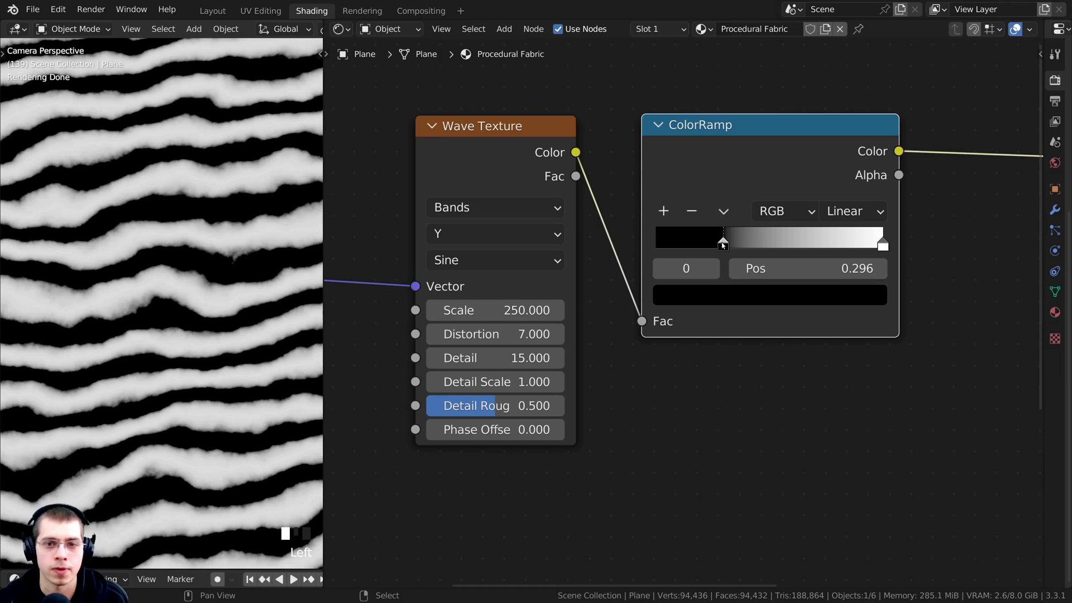
{"action": "left_click", "coordinate": [722, 248]}
{"action": "left_click", "coordinate": [723, 249]}
{"action": "scroll", "scroll_direction": "down", "scroll_amount": 3}
{"action": "scroll", "scroll_direction": "up", "scroll_amount": 3}
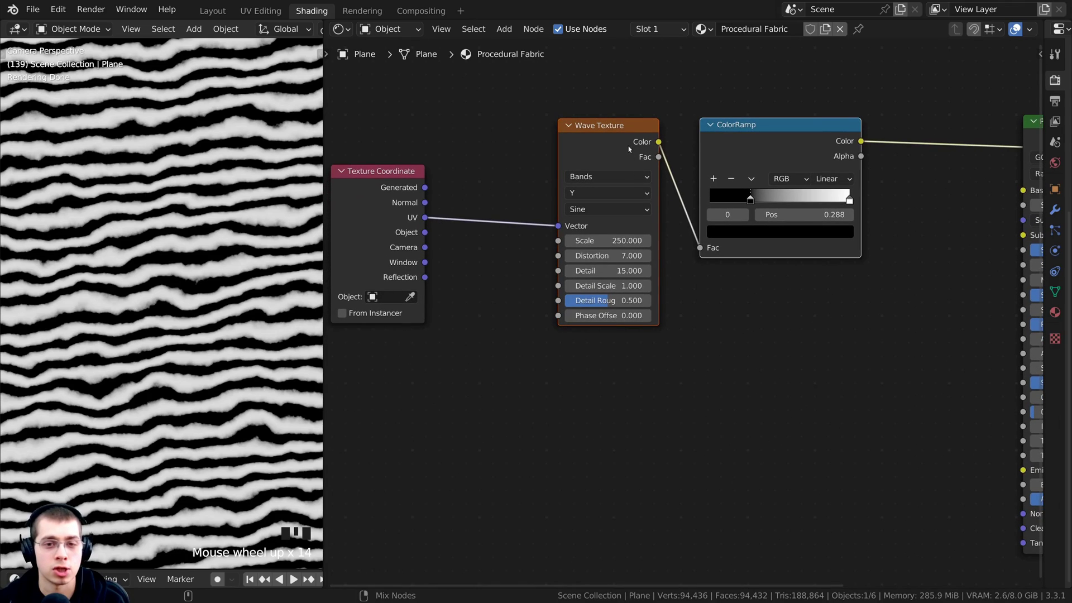
- Duplicate the Wave Texture and ColorRamp pair and set the copy's bands to X for vertical stripes
{"action": "key", "text": "ctrl+shift+d"}
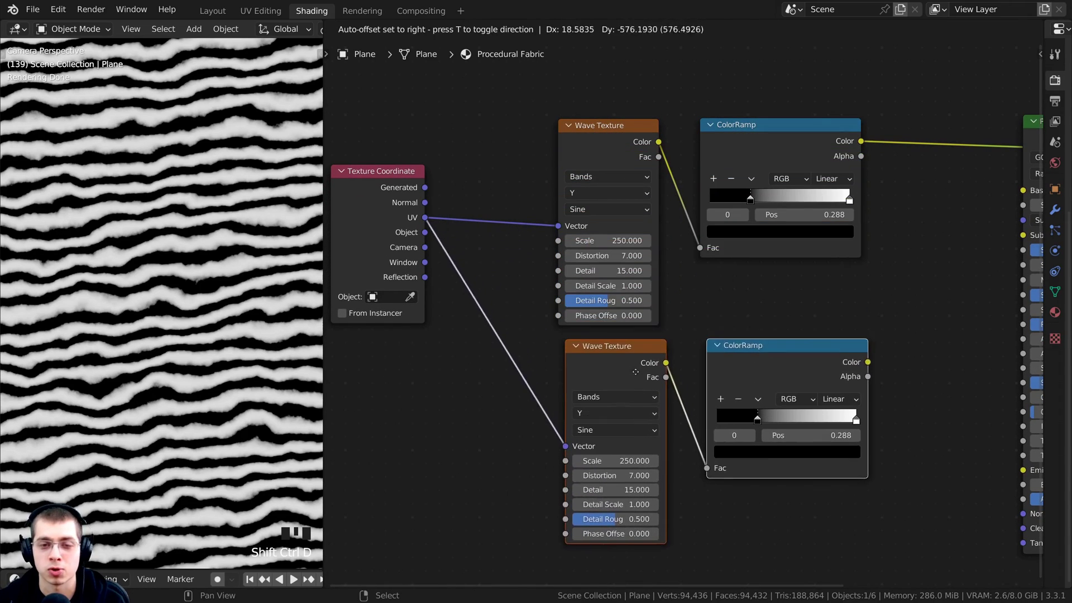
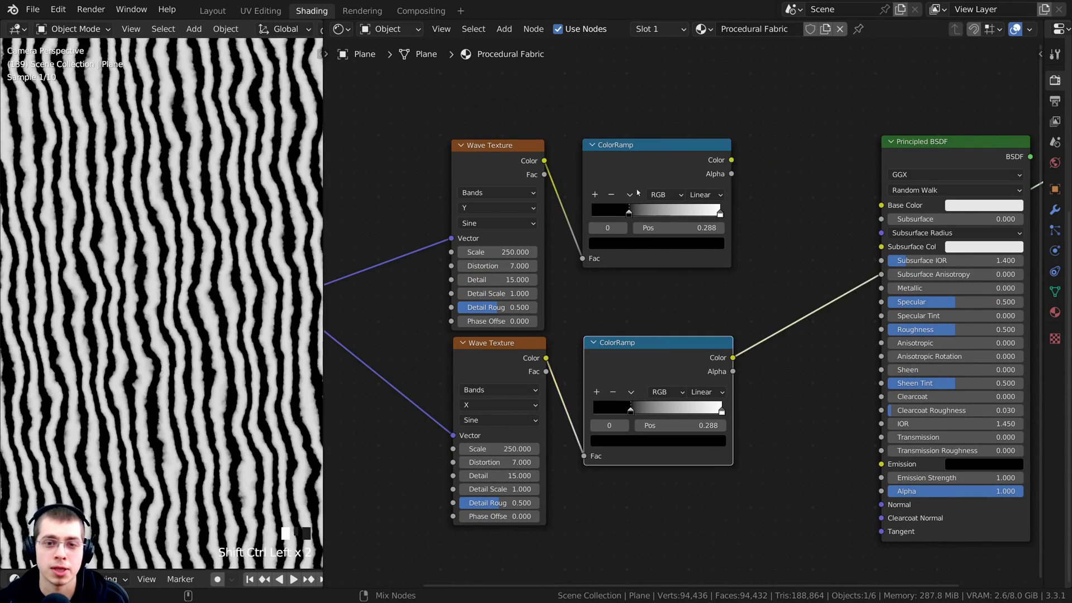
{"action": "left_click", "coordinate": [633, 151]}
{"action": "left_click_drag", "start_coordinate": [593, 348], "coordinate": [593, 151]}
{"action": "left_click", "coordinate": [593, 151]}
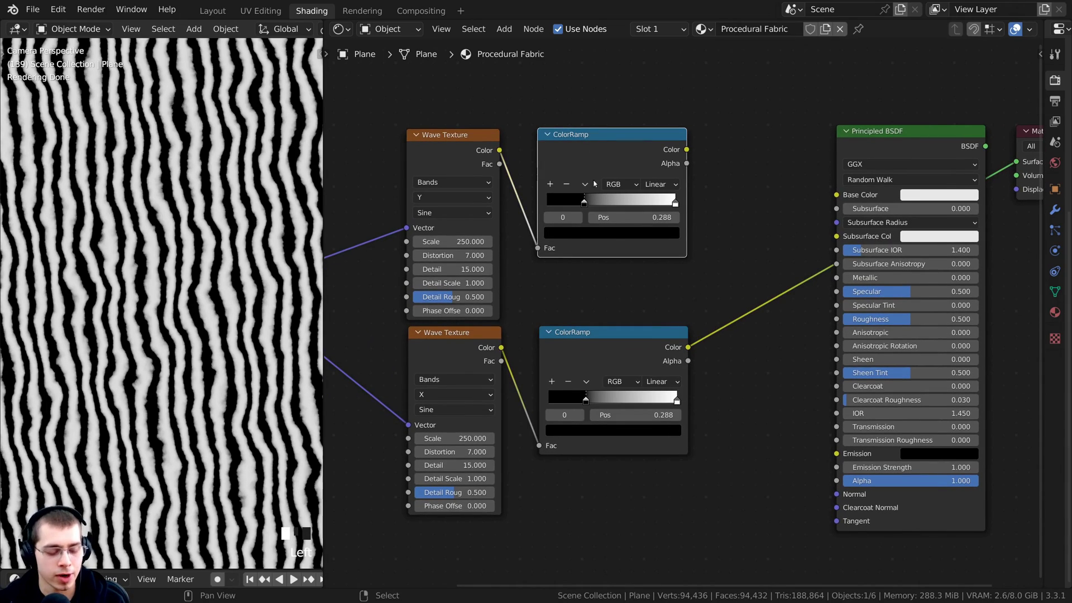
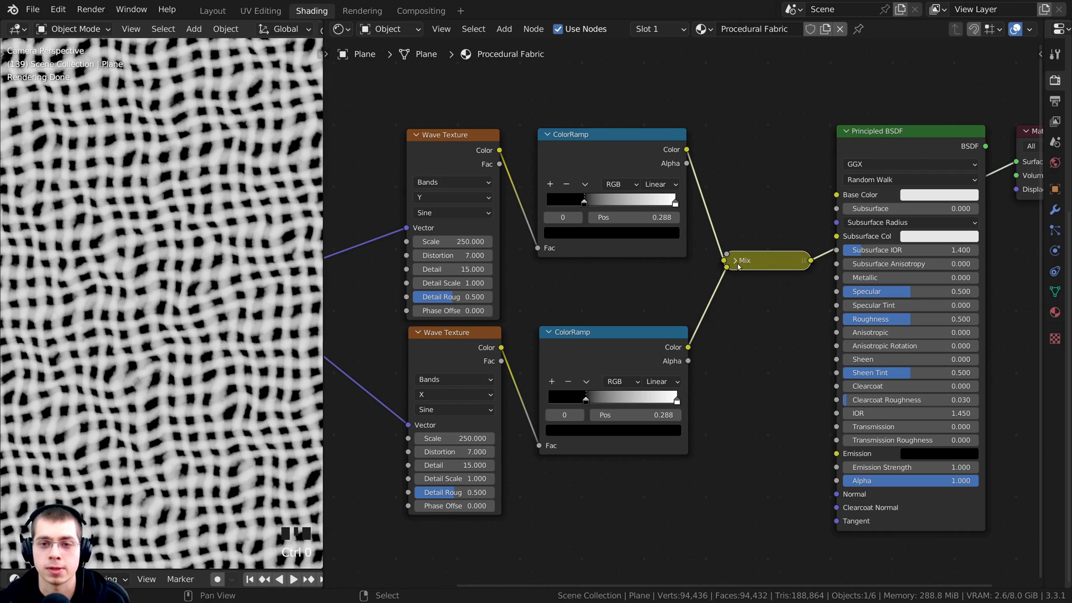
{"action": "left_click", "coordinate": [737, 264]}
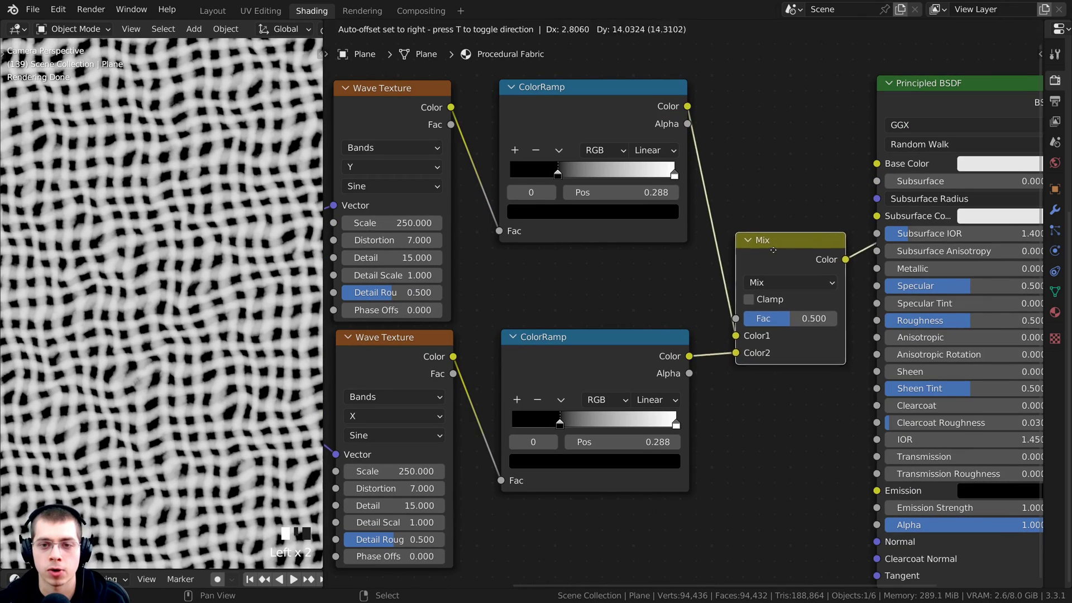
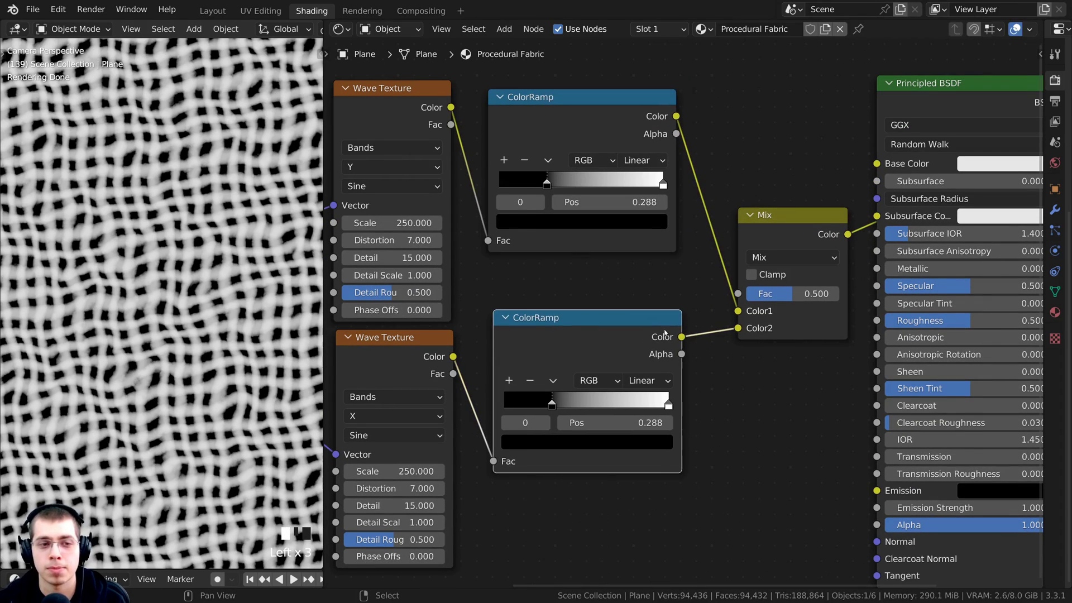
{"action": "left_click", "coordinate": [534, 129]}
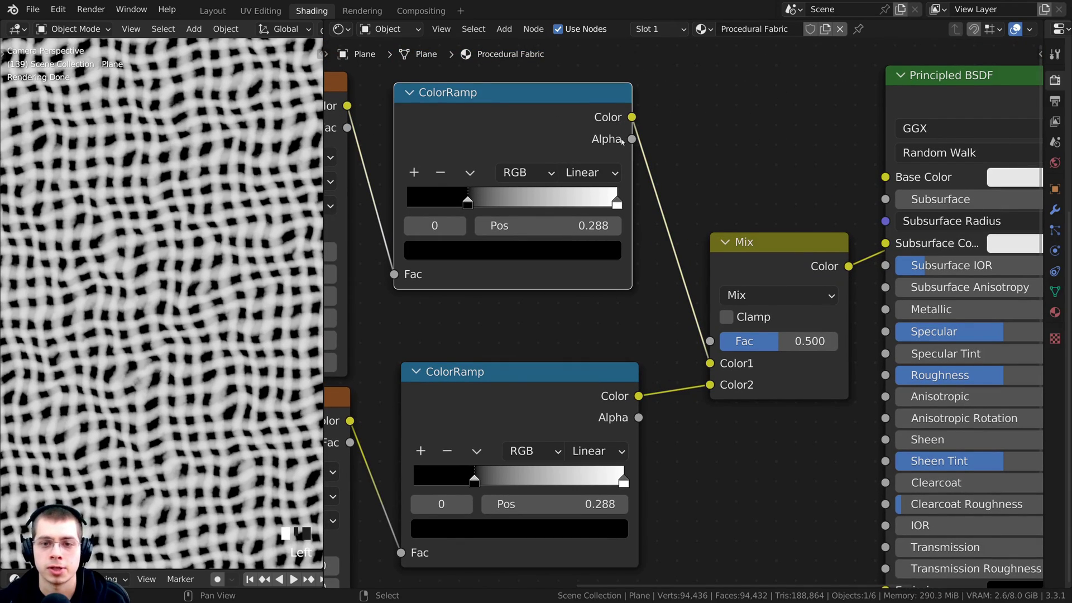
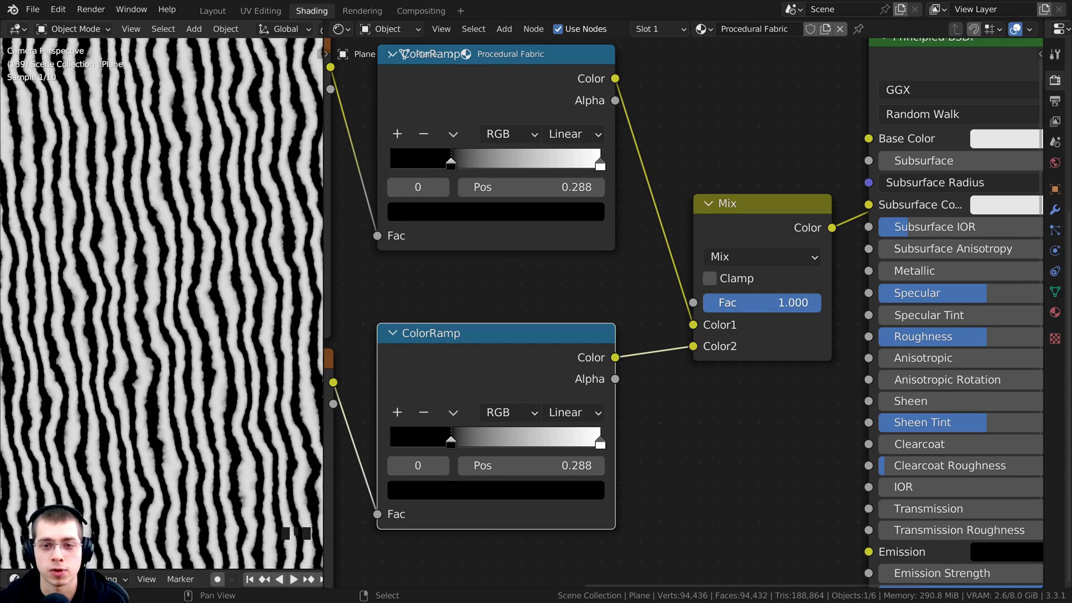
{"action": "scroll", "scroll_direction": "down", "scroll_amount": 3}
{"action": "scroll", "scroll_direction": "up", "scroll_amount": 3}
{"action": "scroll", "scroll_direction": "up", "scroll_amount": 3}
{"action": "scroll", "scroll_direction": "down", "scroll_amount": 3}
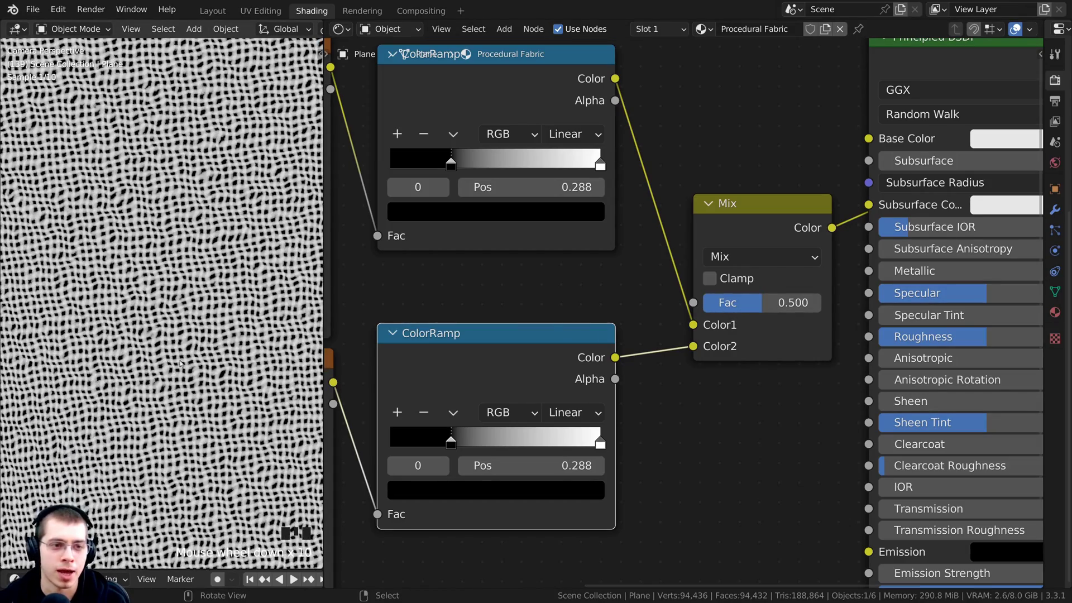
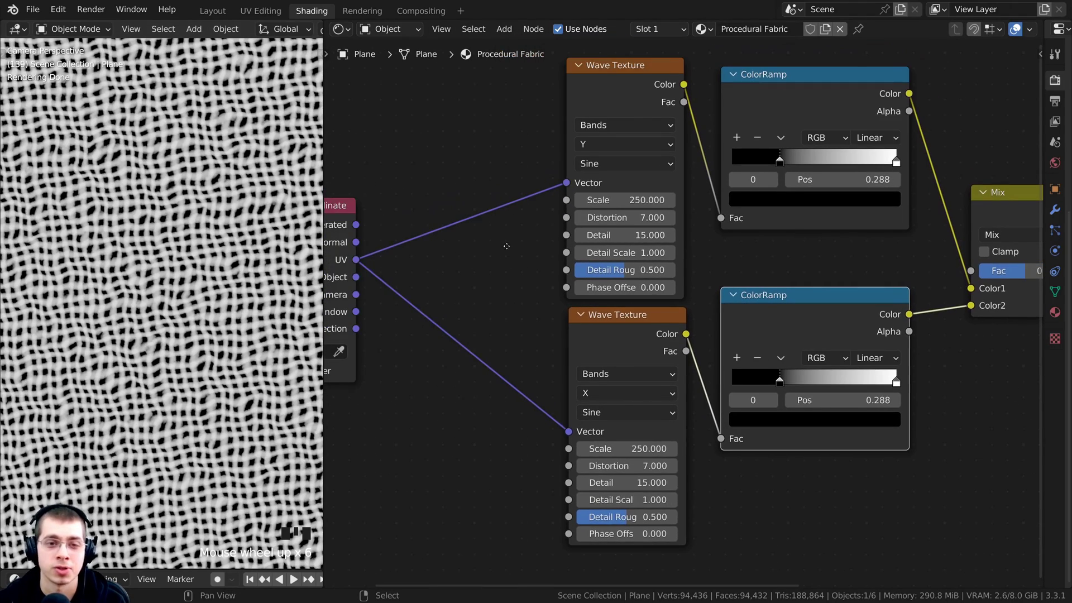
- Drive both Wave Textures' scale from a shared Value node set to 250 for a fine weave
{"action": "scroll", "scroll_direction": "up", "scroll_amount": 3}
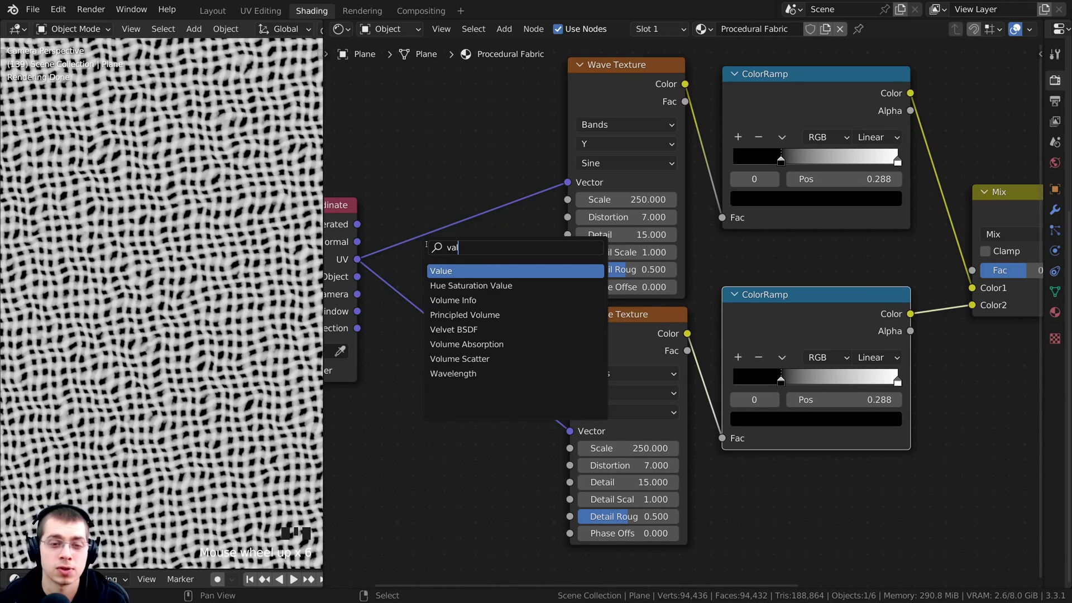
{"action": "scroll", "scroll_direction": "up", "scroll_amount": 3}
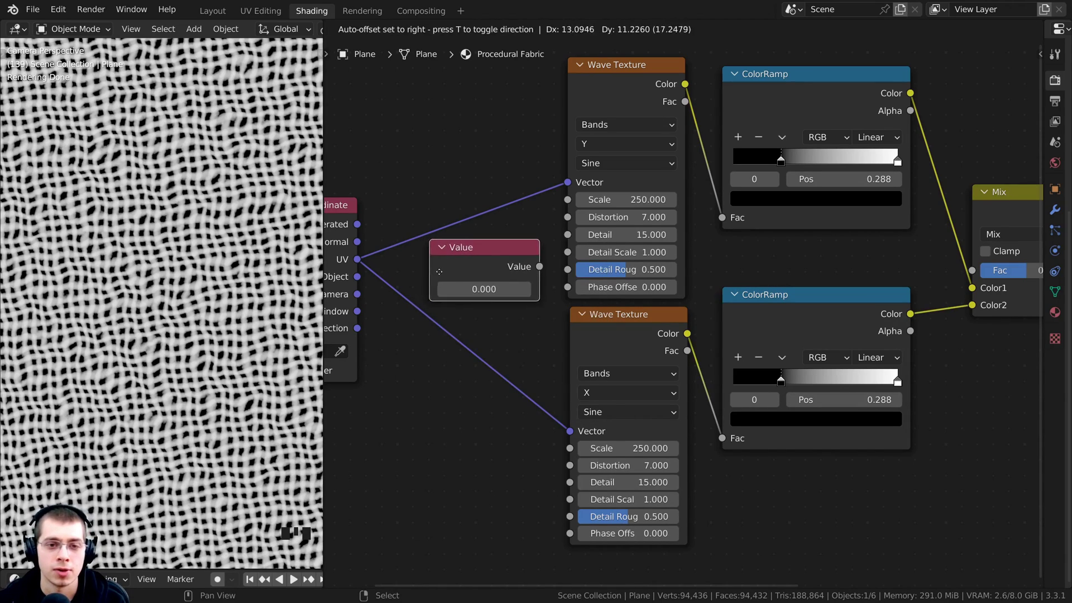
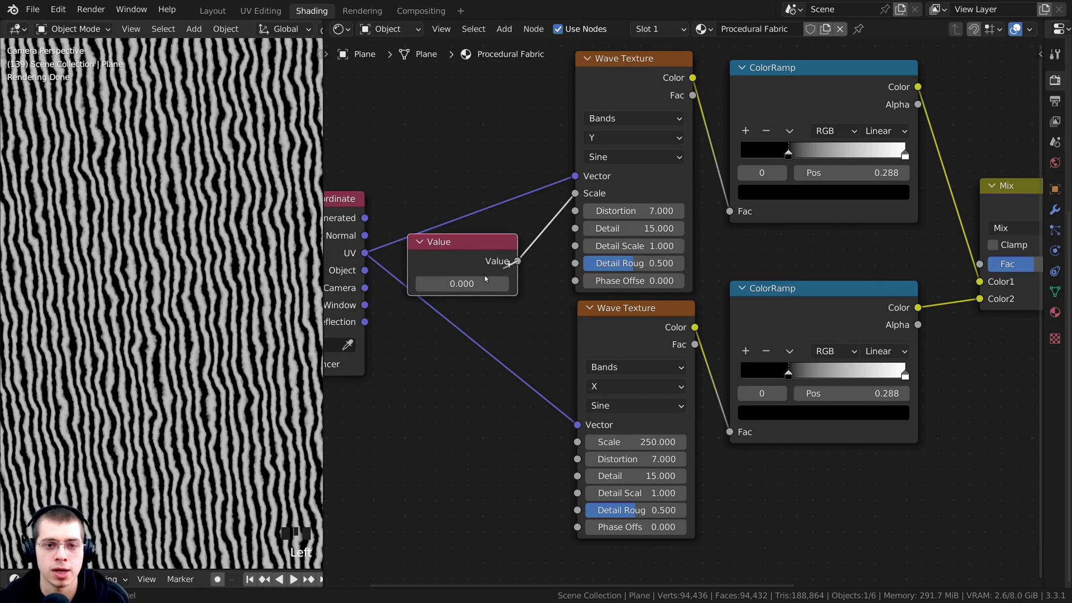
{"action": "double_click", "coordinate": [579, 442]}
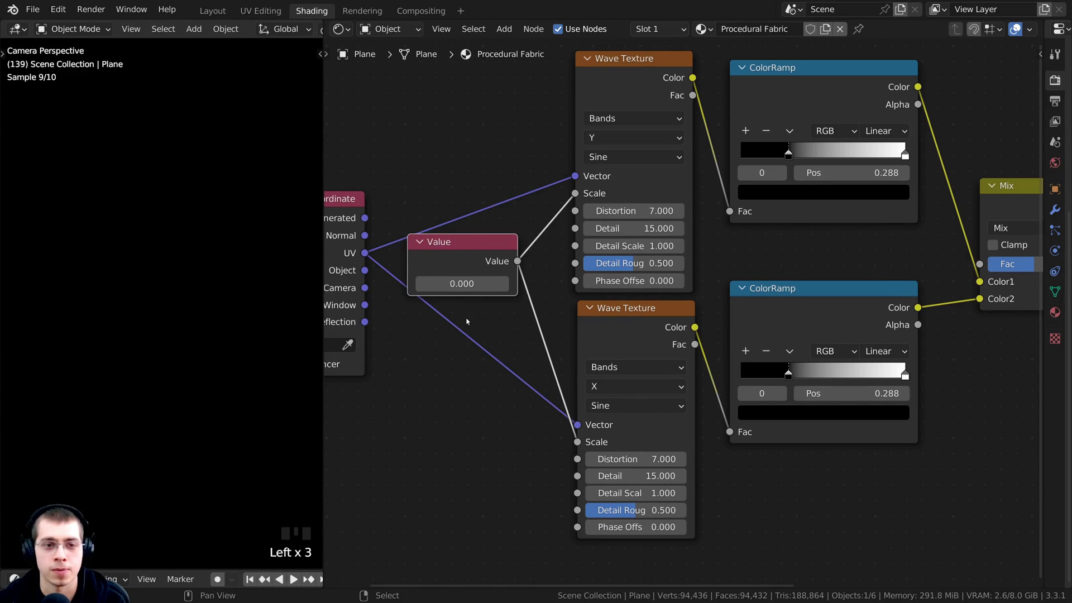
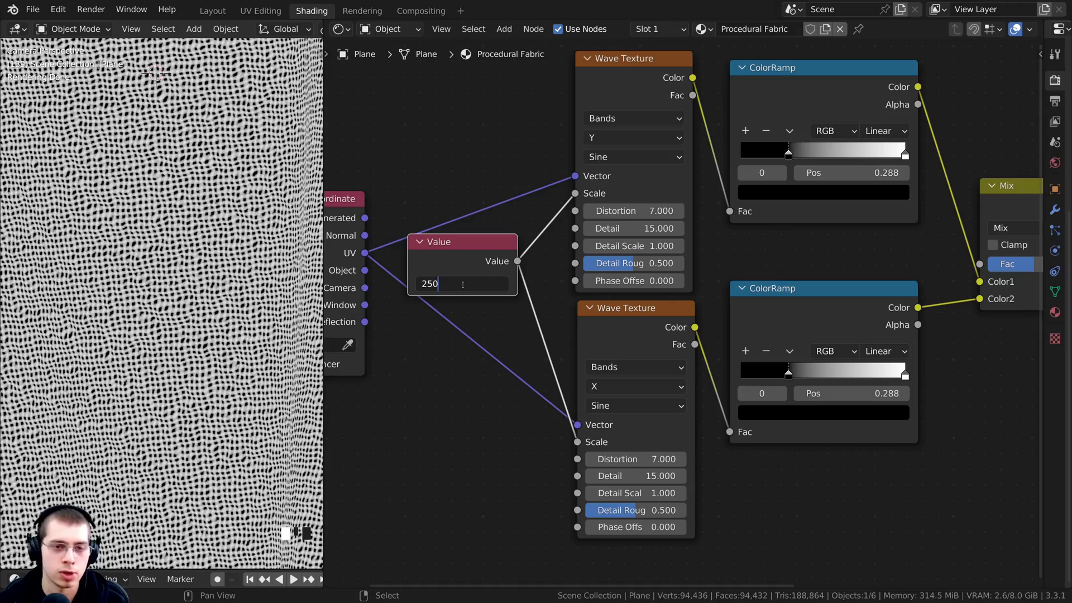
{"action": "scroll", "scroll_direction": "down", "scroll_amount": 3}
{"action": "scroll", "scroll_direction": "up", "scroll_amount": 3}
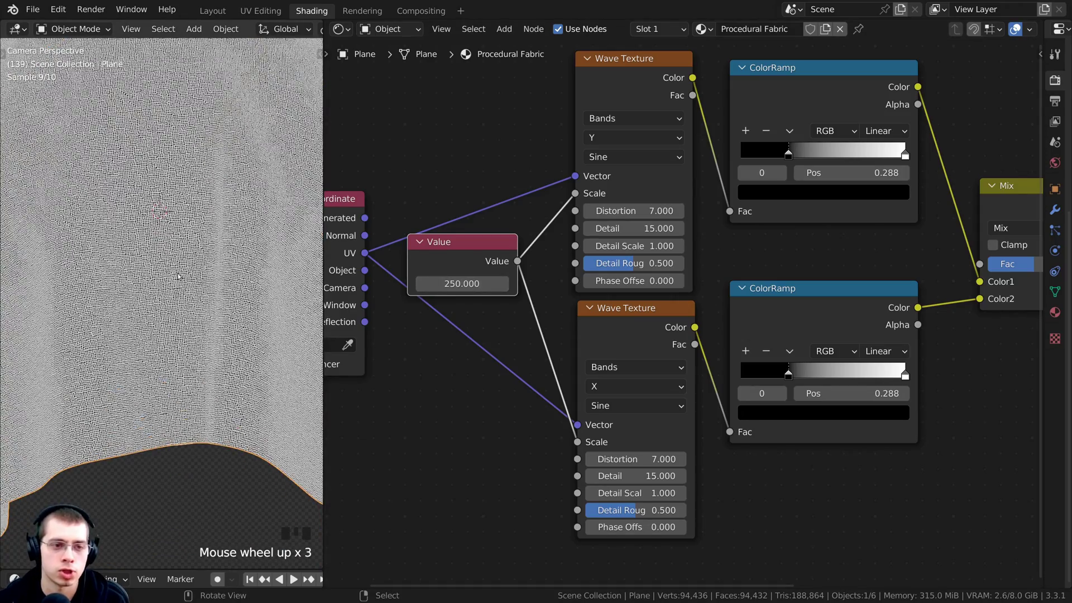
{"action": "scroll", "scroll_direction": "up", "scroll_amount": 3}
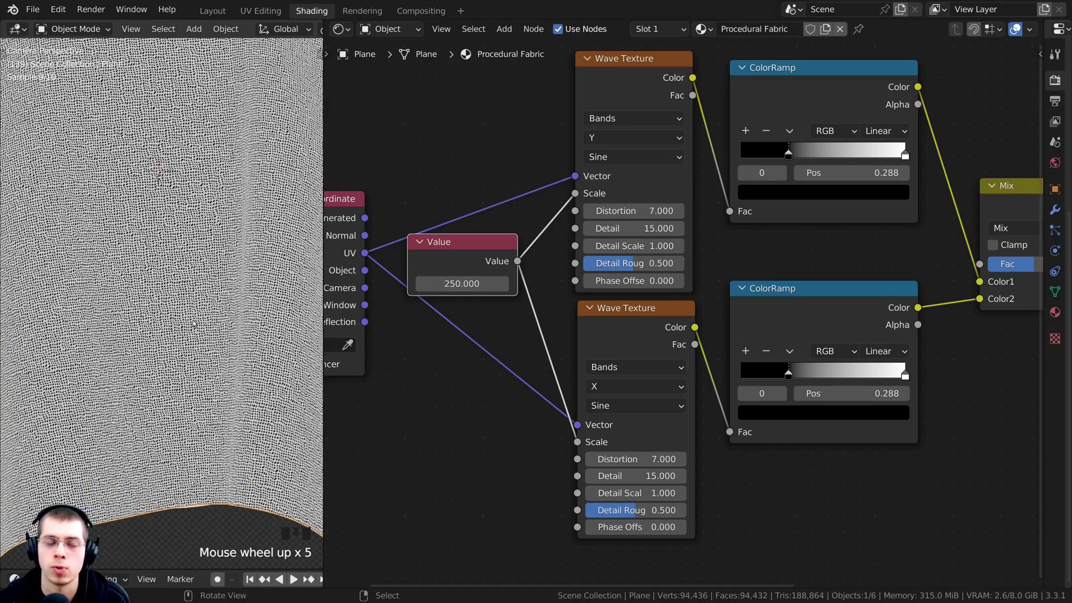
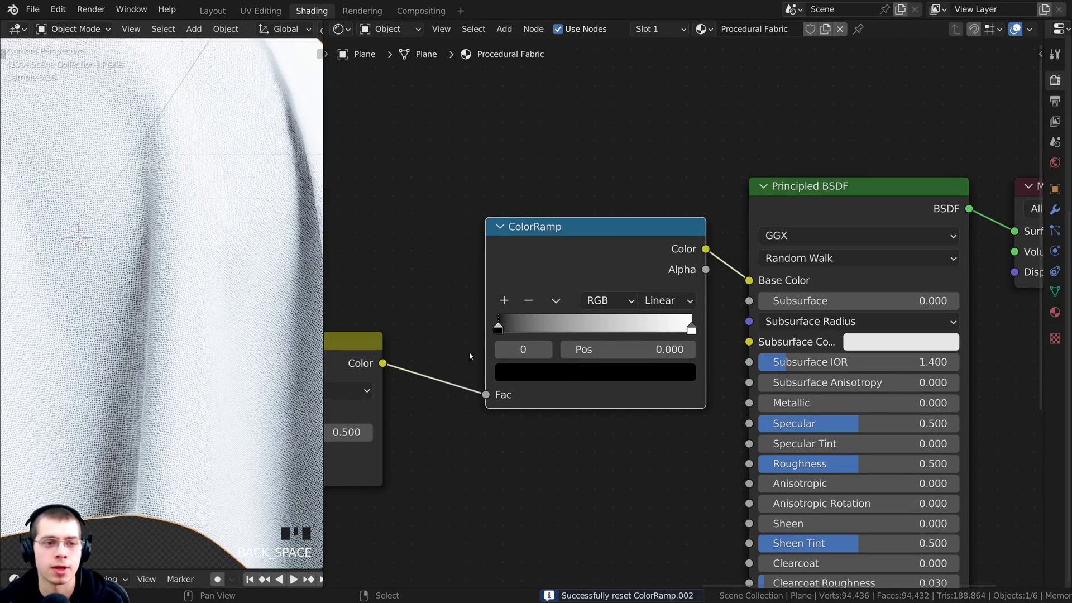
- Set the ColorRamp's white stop to dark navy blue, hex 001333, turning the cloth blue
{"action": "left_click", "coordinate": [489, 328]}
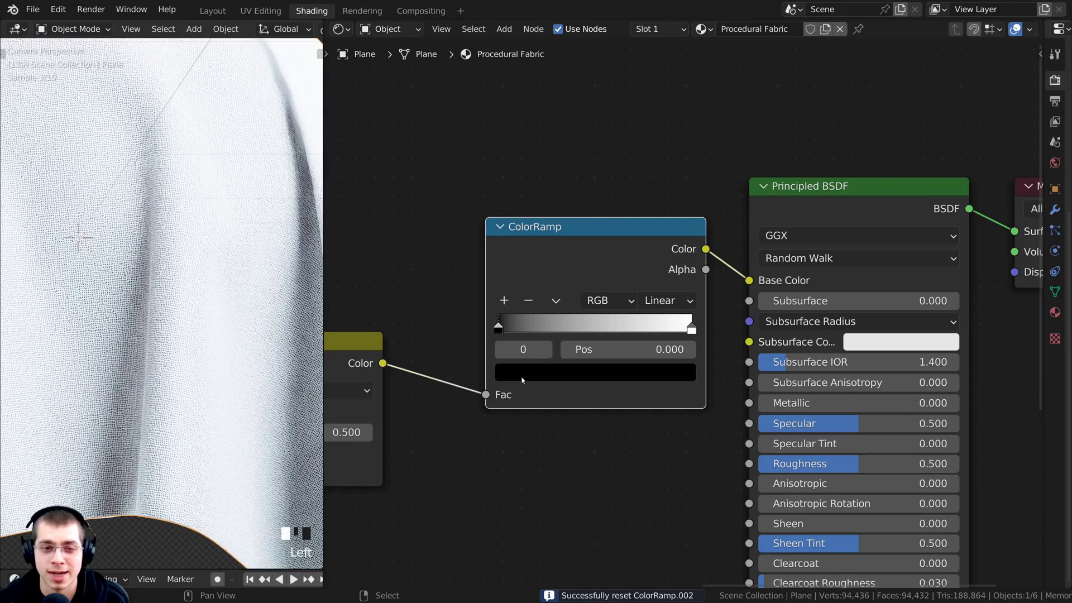
{"action": "left_click", "coordinate": [693, 336]}
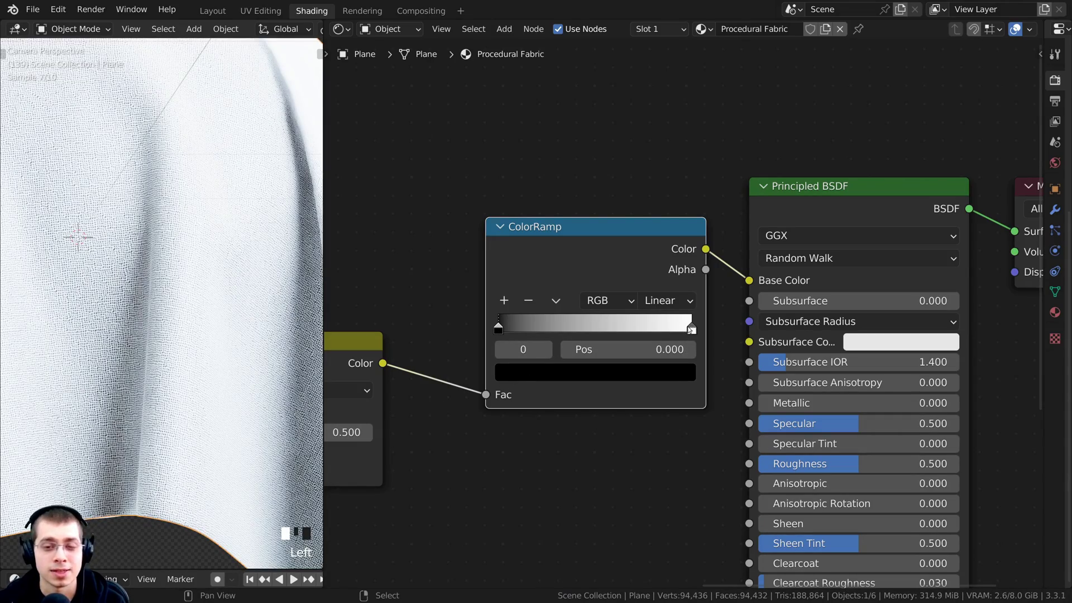
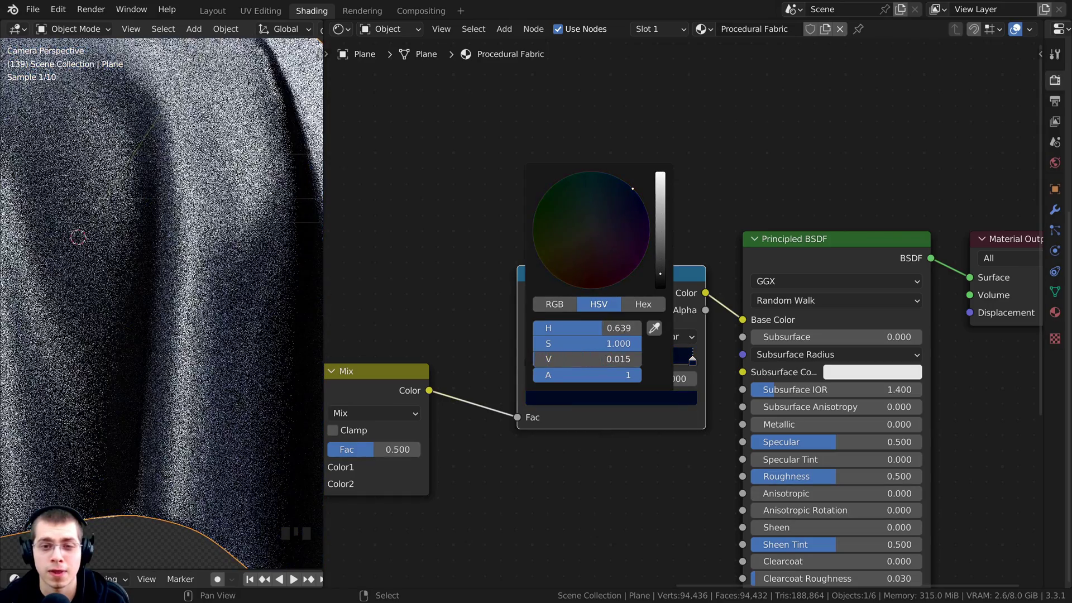
{"action": "left_click", "coordinate": [632, 248]}
{"action": "scroll", "scroll_direction": "down", "scroll_amount": 3}
{"action": "left_click", "coordinate": [636, 280]}
{"action": "left_click_drag", "start_coordinate": [168, 244], "coordinate": [603, 311]}
{"action": "left_click", "coordinate": [603, 311]}
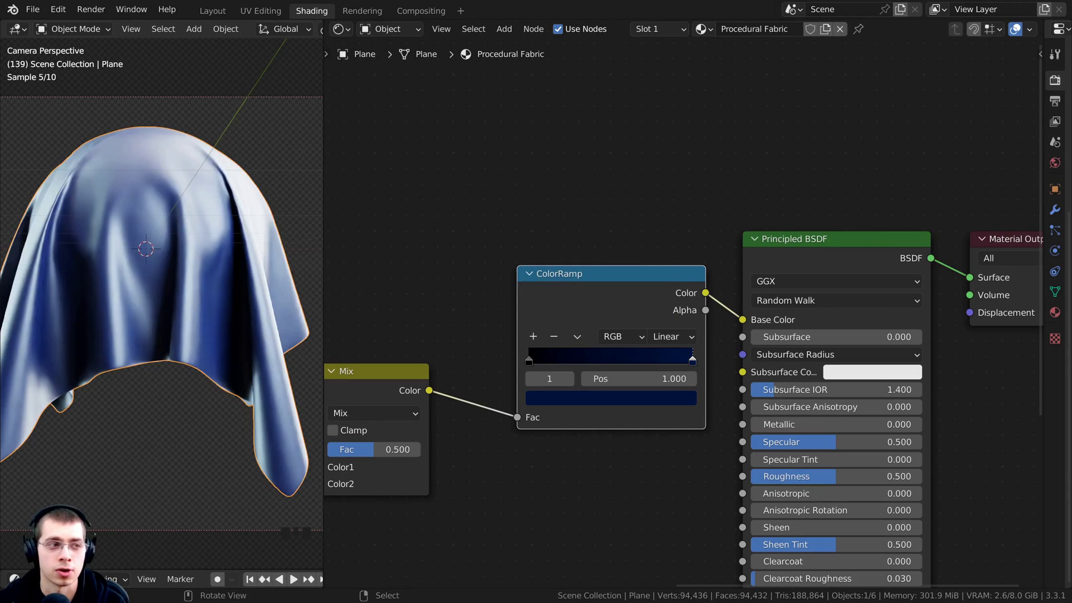
{"action": "key", "text": "ctrl+v"}
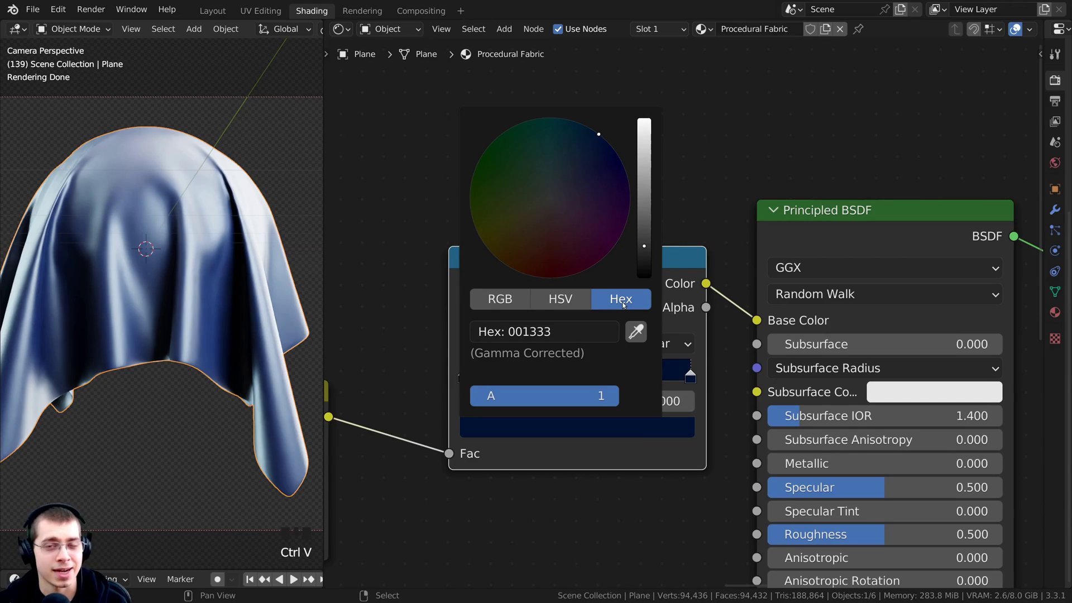
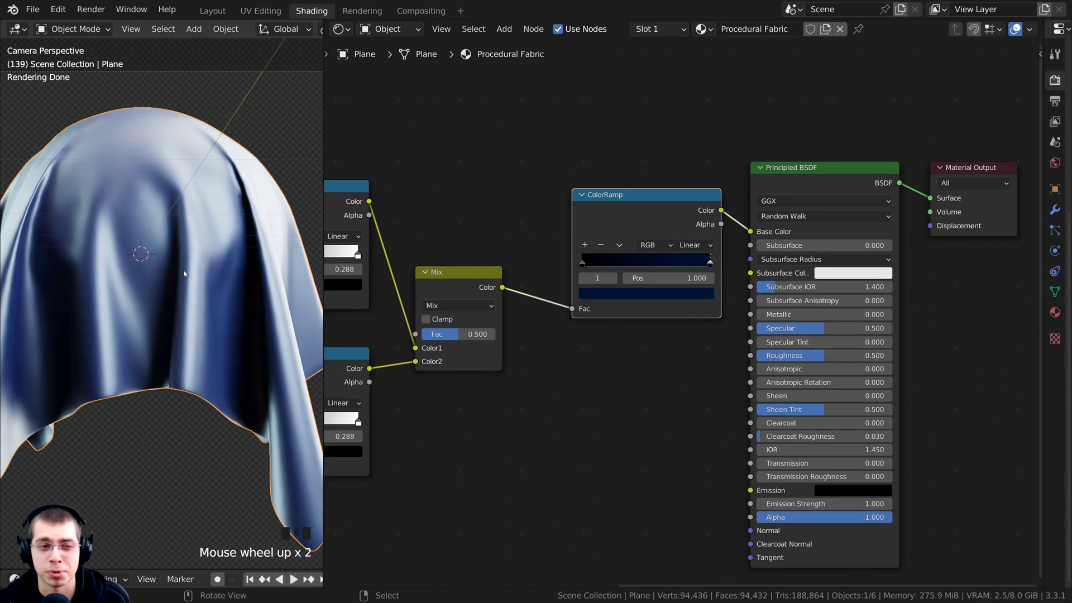
- Connect the mixed weave pattern to the Principled BSDF Roughness through a duplicated ColorRamp
{"action": "scroll", "scroll_direction": "down", "scroll_amount": 3}
{"action": "left_click_drag", "start_coordinate": [211, 269], "coordinate": [459, 289]}
{"action": "scroll", "scroll_direction": "up", "scroll_amount": 3}
{"action": "left_click_drag", "start_coordinate": [441, 264], "coordinate": [771, 336]}
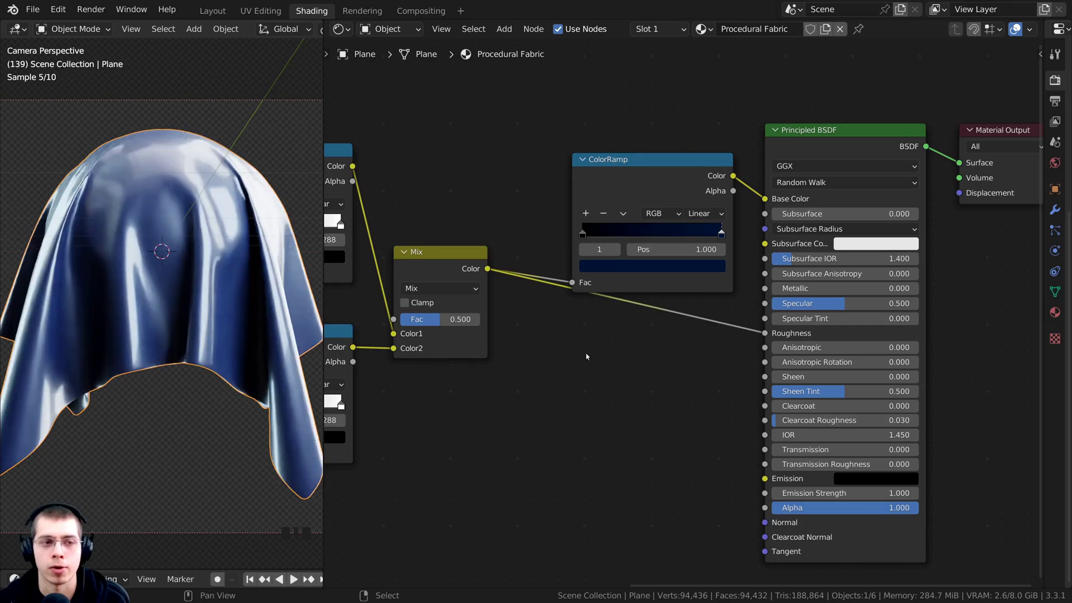
{"action": "middle_click", "coordinate": [215, 241]}
{"action": "scroll", "scroll_direction": "up", "scroll_amount": 3}
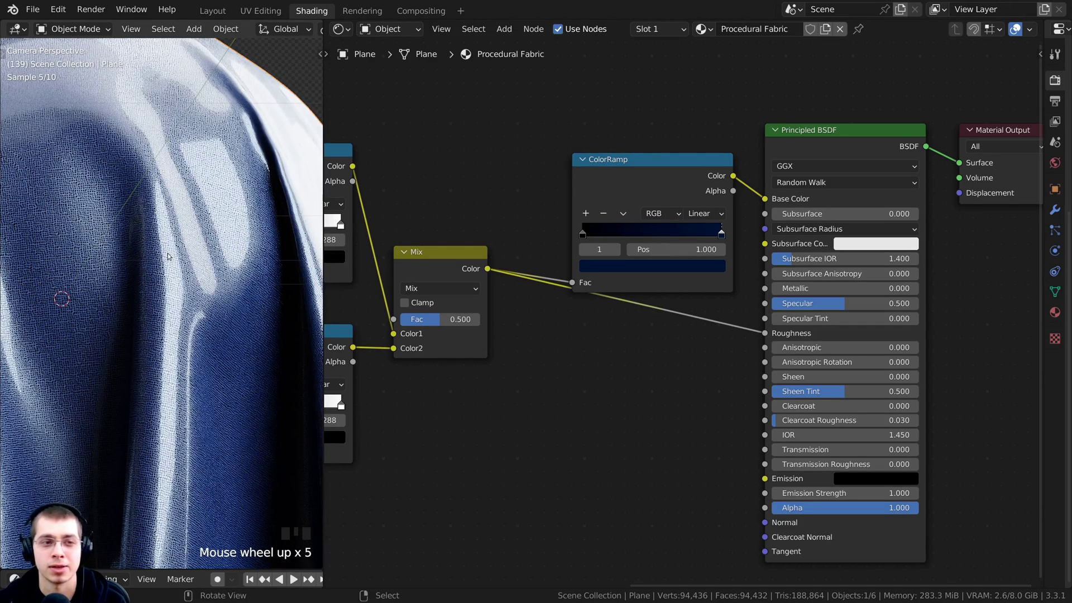
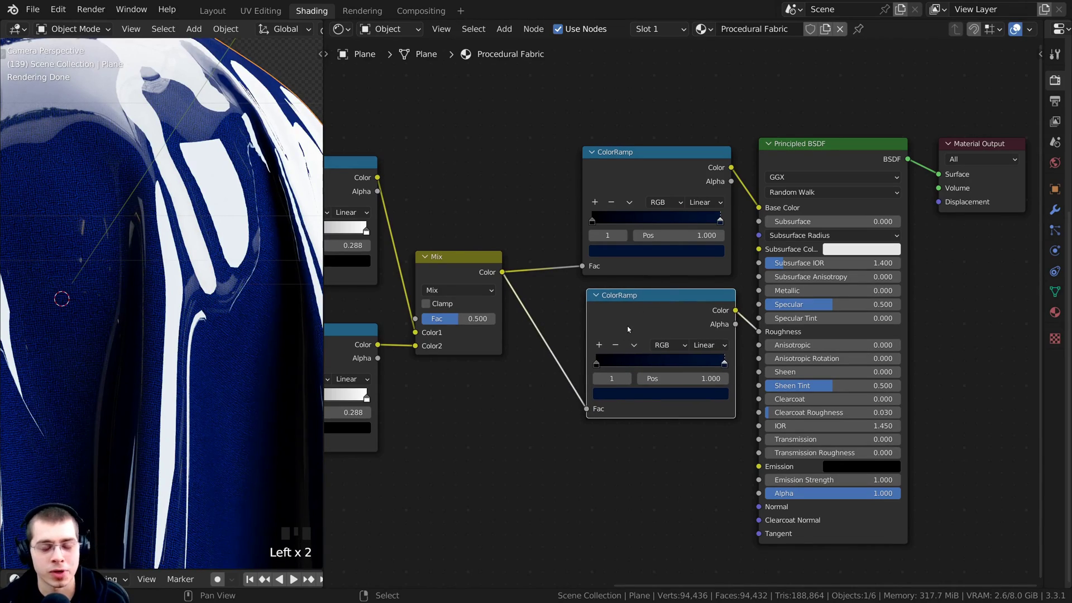
- Reset the roughness ramp to black-white, then make its black stop light grey (ADADAD) for a matte sheen
{"action": "key", "text": "BackSpace"}
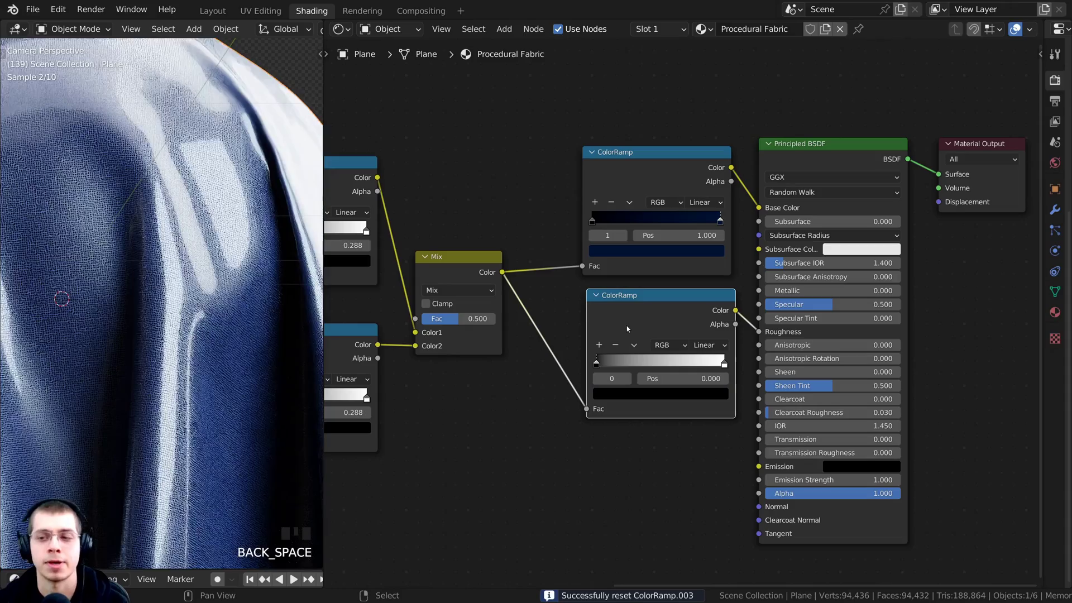
{"action": "scroll", "scroll_direction": "up", "scroll_amount": 3}
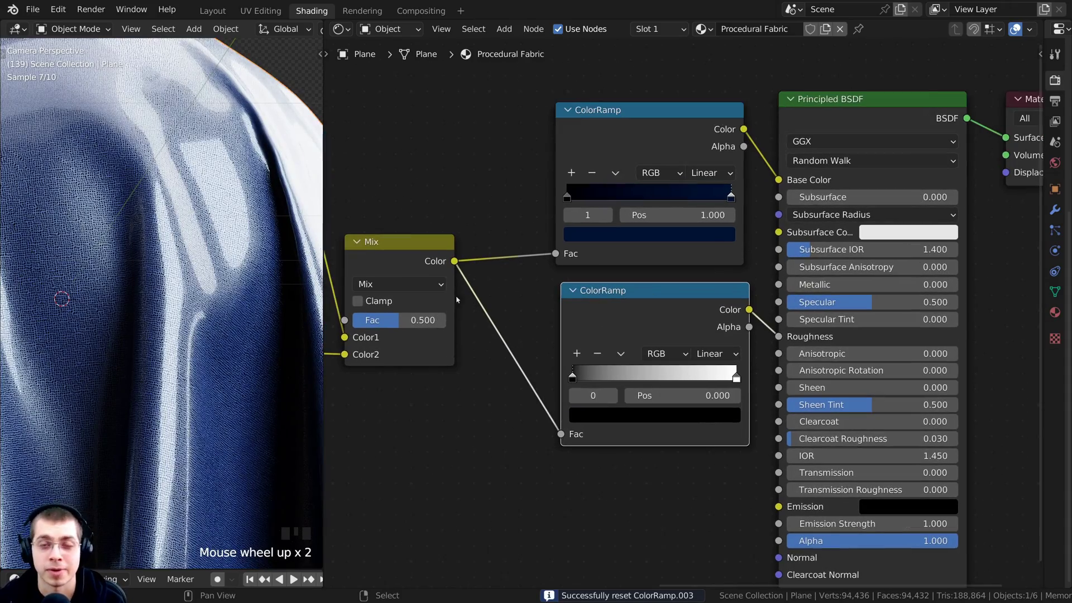
{"action": "scroll", "scroll_direction": "up", "scroll_amount": 3}
{"action": "middle_click", "coordinate": [197, 335]}
{"action": "scroll", "scroll_direction": "up", "scroll_amount": 3}
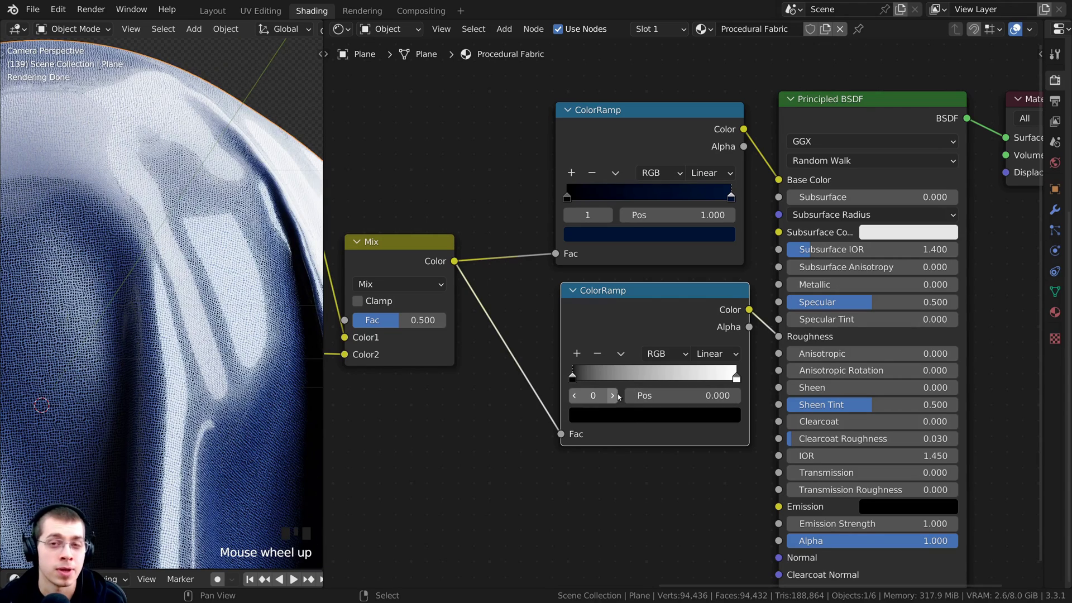
{"action": "scroll", "scroll_direction": "up", "scroll_amount": 3}
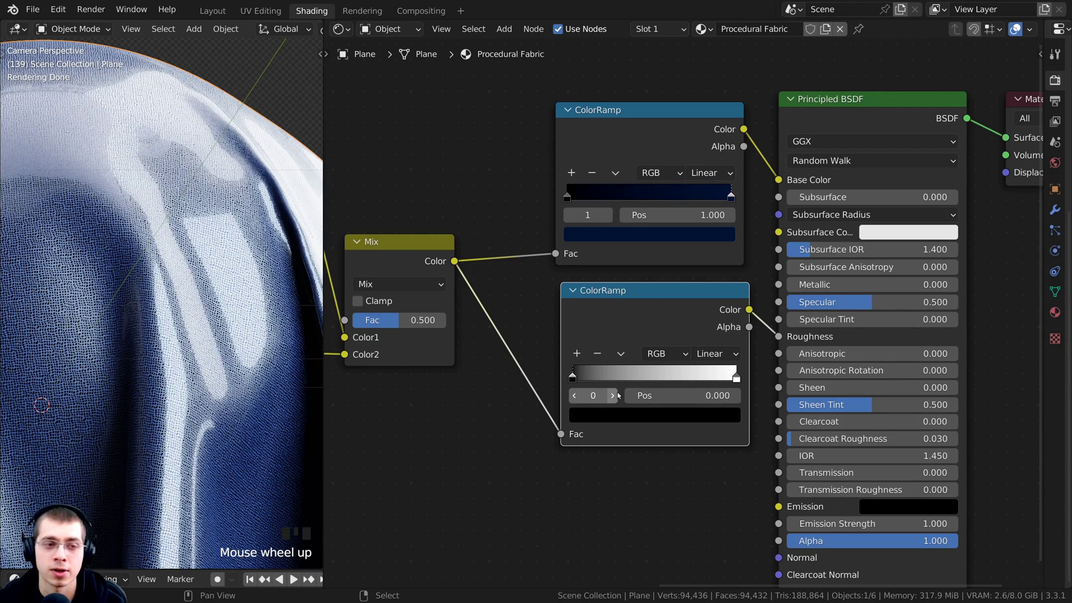
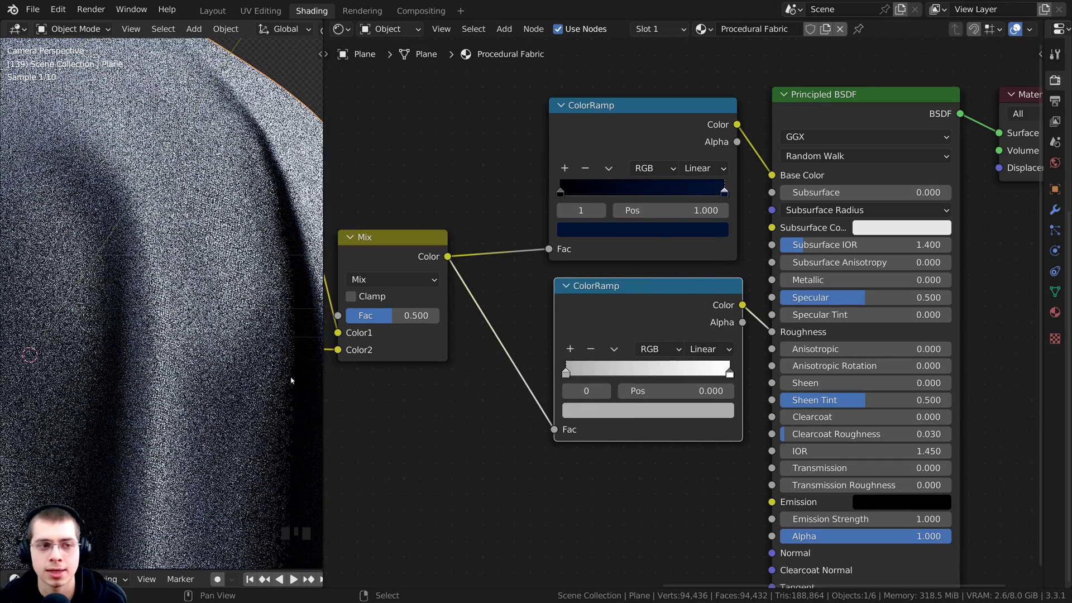
{"action": "scroll", "scroll_direction": "down", "scroll_amount": 3}
{"action": "middle_click", "coordinate": [152, 240]}
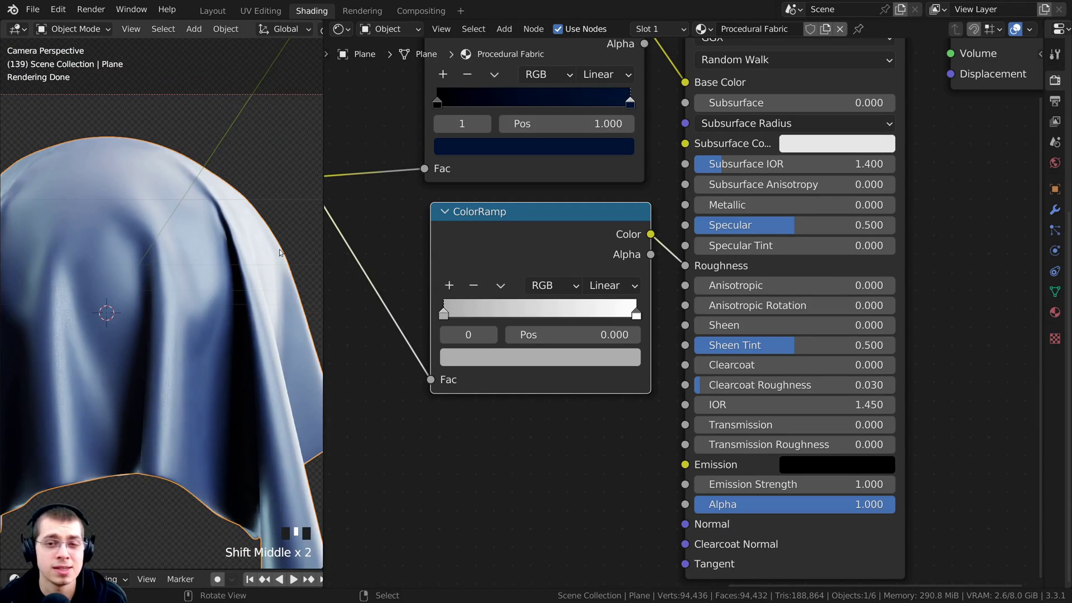
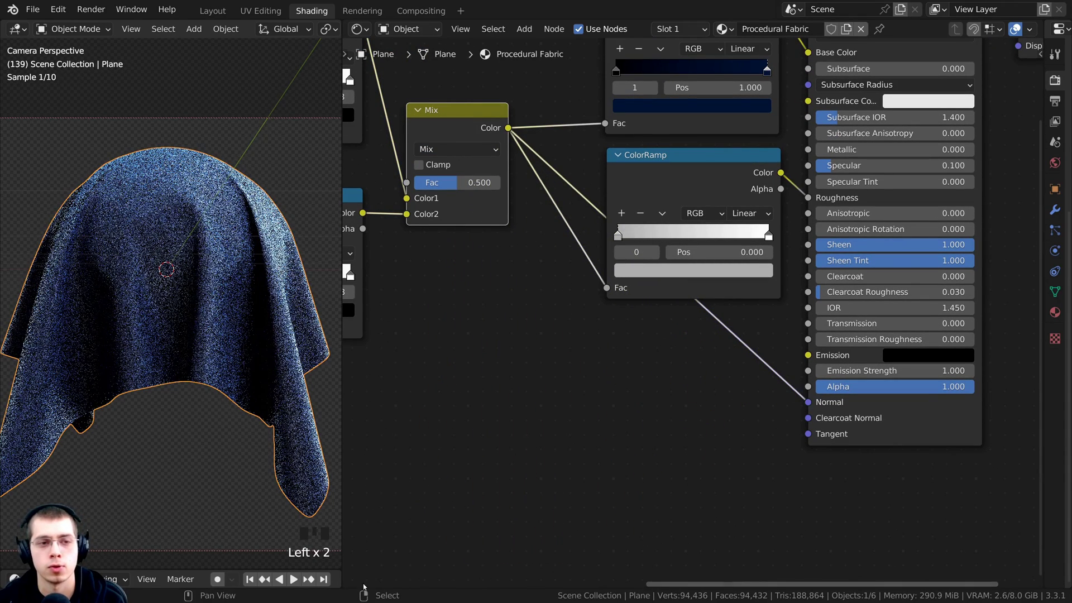
- Zoom in over the navy cloth to inspect the grainy weave bump on its surface
{"action": "middle_click", "coordinate": [236, 361]}
{"action": "scroll", "scroll_direction": "up", "scroll_amount": 3}
{"action": "middle_click", "coordinate": [225, 279]}
{"action": "scroll", "scroll_direction": "up", "scroll_amount": 3}
{"action": "middle_click", "coordinate": [211, 251]}
{"action": "middle_click", "coordinate": [225, 394]}
{"action": "scroll", "scroll_direction": "up", "scroll_amount": 3}
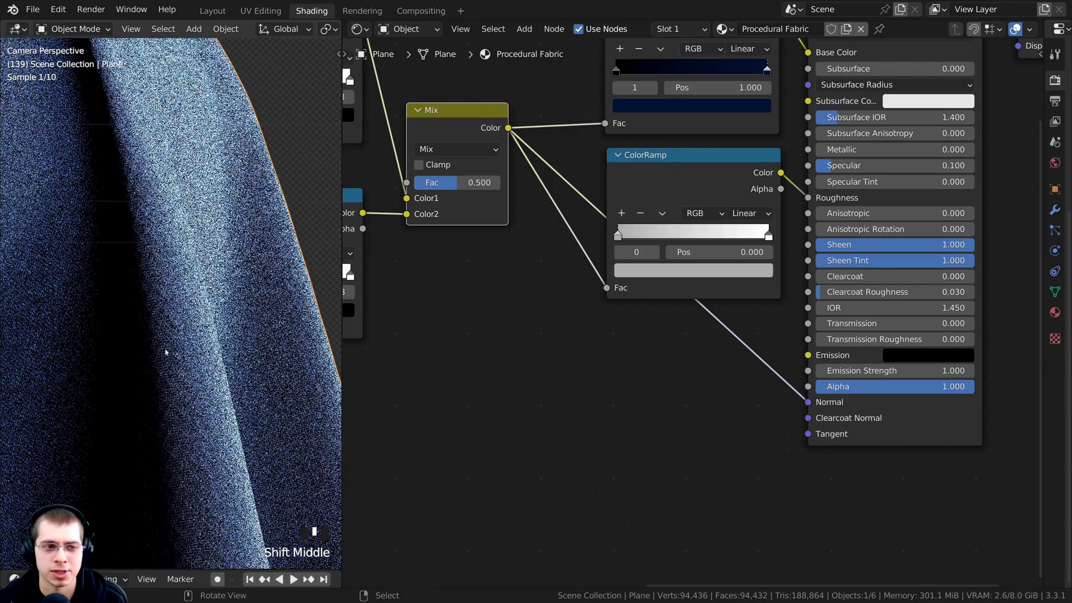
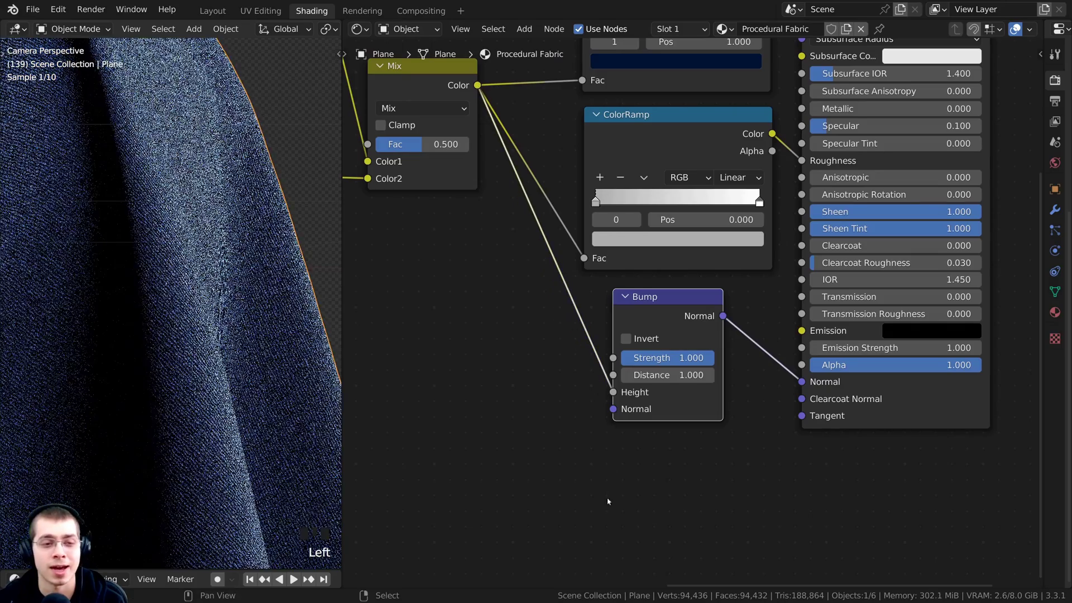
{"action": "scroll", "scroll_direction": "up", "scroll_amount": 3}
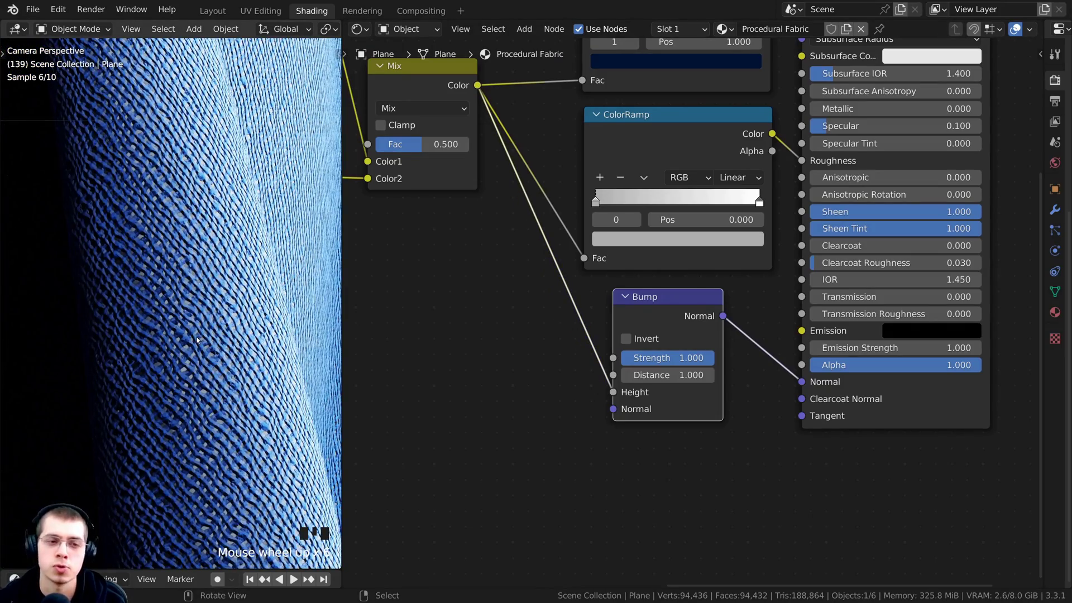
{"action": "scroll", "scroll_direction": "up", "scroll_amount": 3}
{"action": "scroll", "scroll_direction": "up", "scroll_amount": 3}
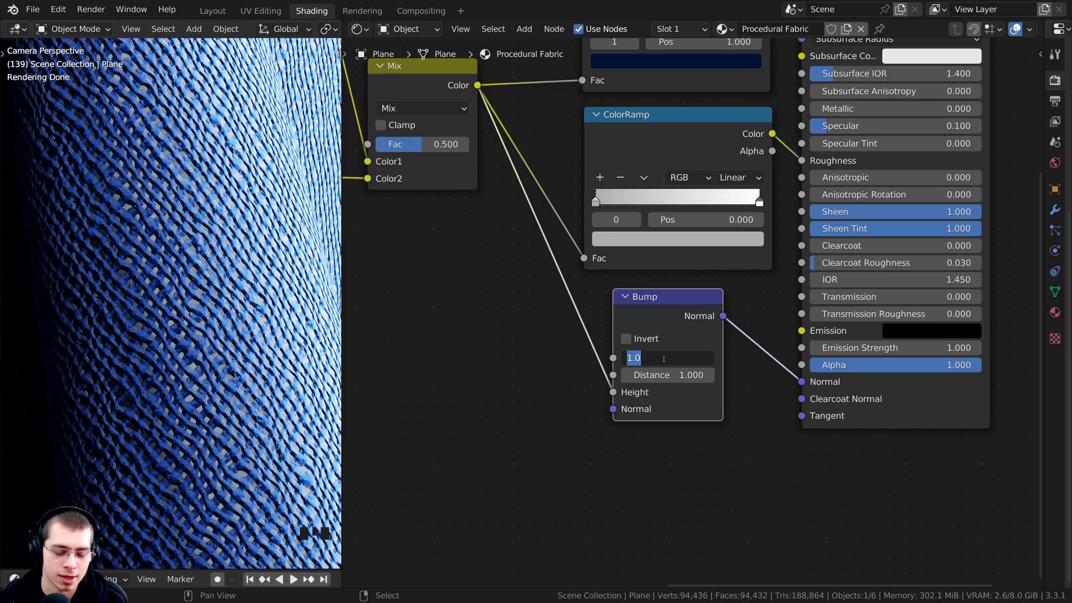
{"action": "left_click_drag", "start_coordinate": [665, 361], "coordinate": [201, 258]}
{"action": "scroll", "scroll_direction": "up", "scroll_amount": 3}
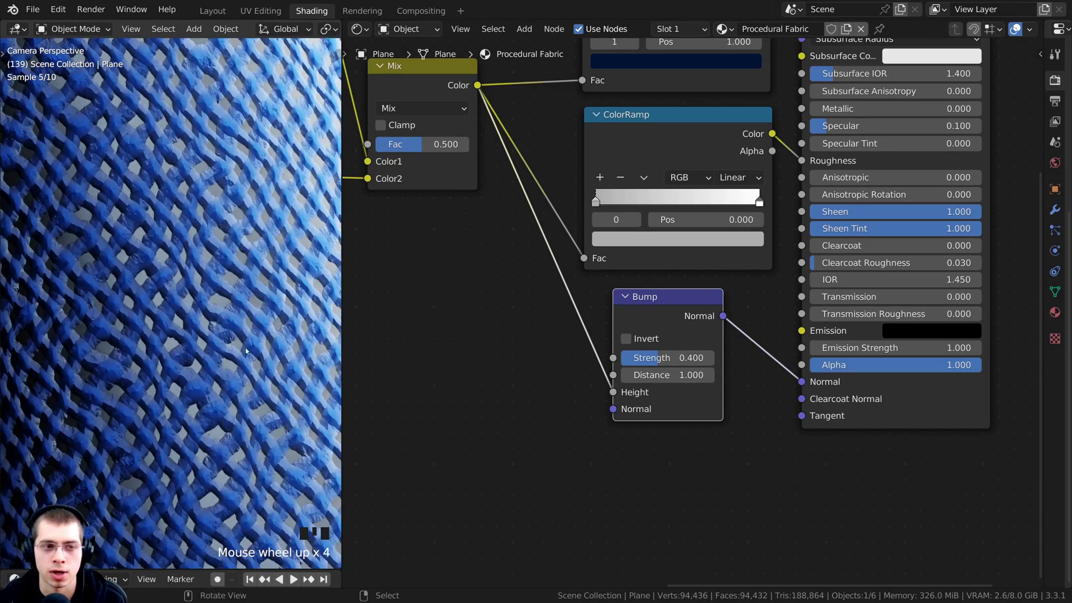
{"action": "scroll", "scroll_direction": "down", "scroll_amount": 3}
{"action": "middle_click", "coordinate": [135, 309]}
{"action": "scroll", "scroll_direction": "down", "scroll_amount": 3}
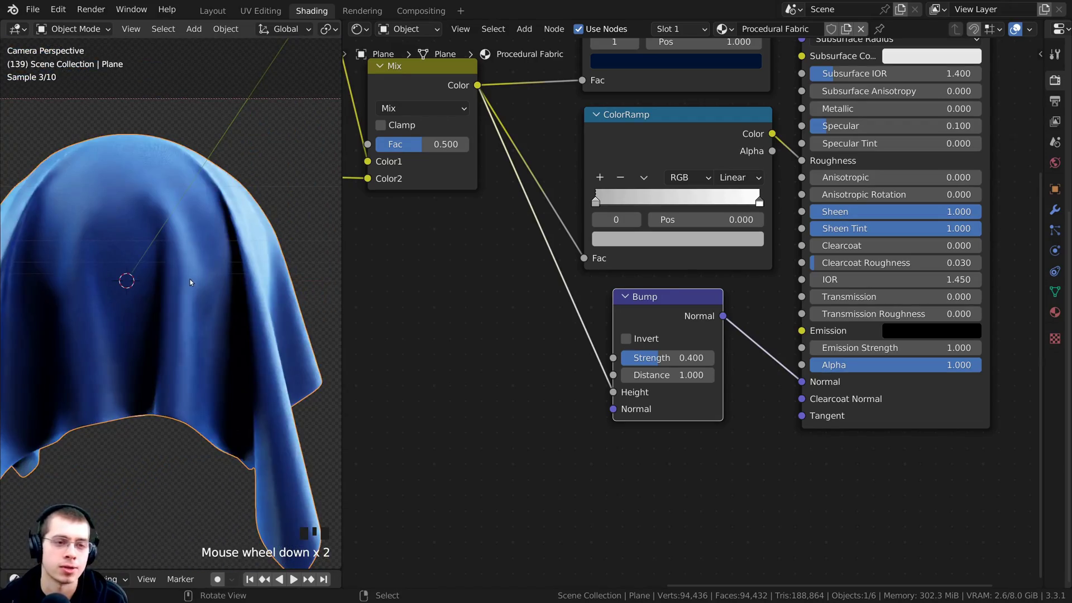
{"action": "middle_click", "coordinate": [203, 317]}
{"action": "scroll", "scroll_direction": "up", "scroll_amount": 3}
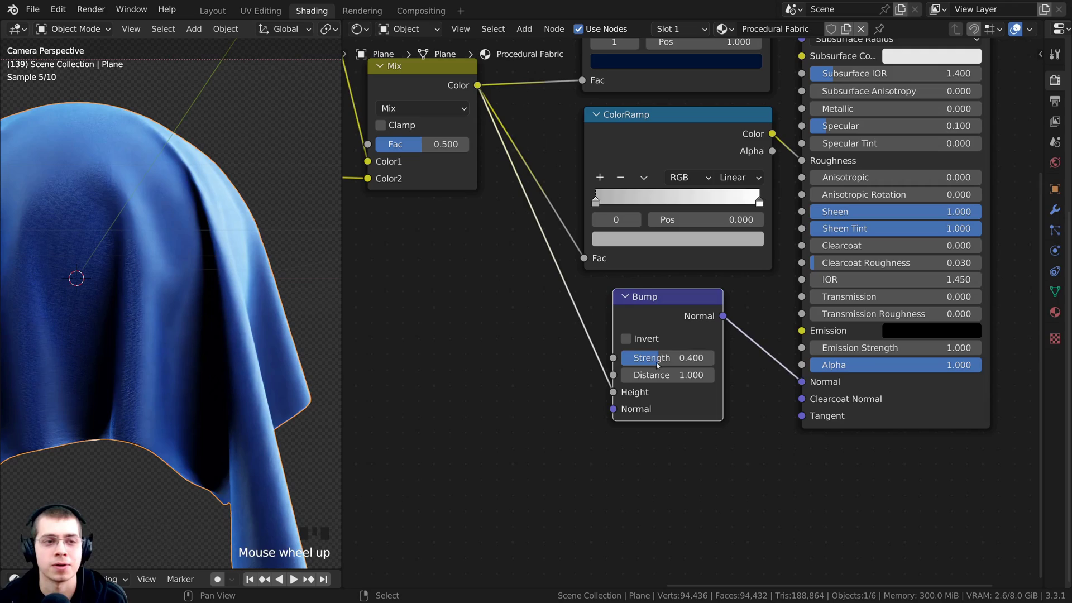
{"action": "scroll", "scroll_direction": "down", "scroll_amount": 3}
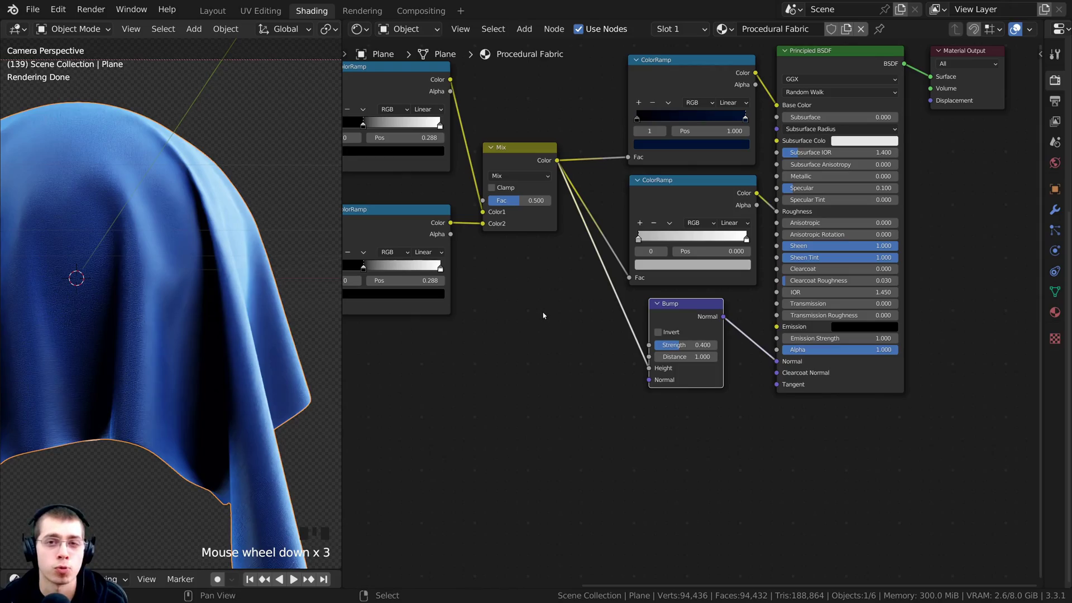
- Inspect the cloth up close, then add a Noise Texture (scale 5, detail 2) fed from UV coordinates
{"action": "scroll", "scroll_direction": "up", "scroll_amount": 3}
{"action": "middle_click", "coordinate": [140, 269]}
{"action": "scroll", "scroll_direction": "up", "scroll_amount": 3}
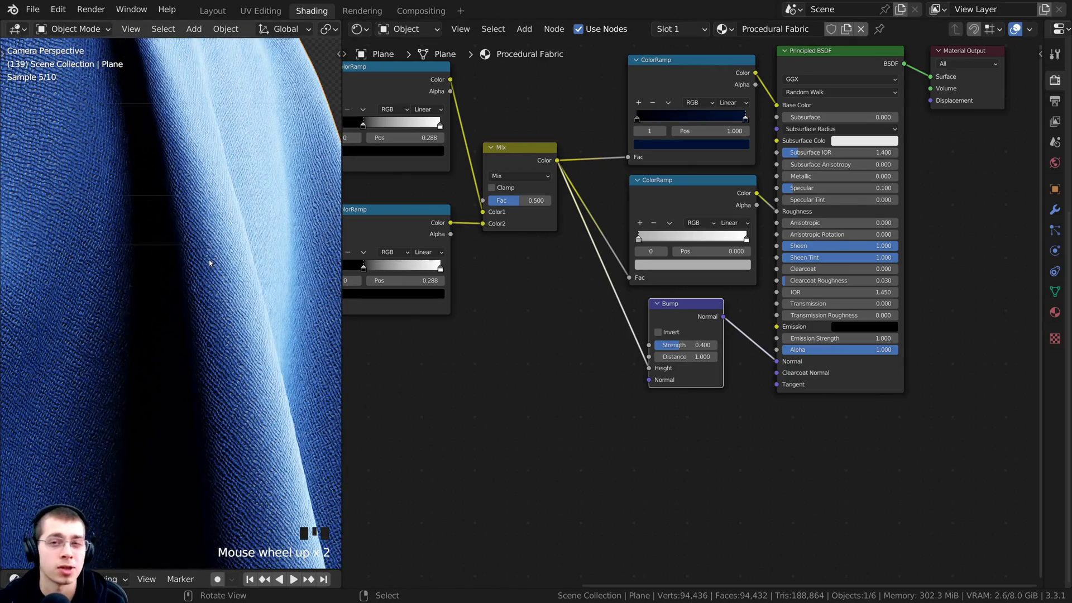
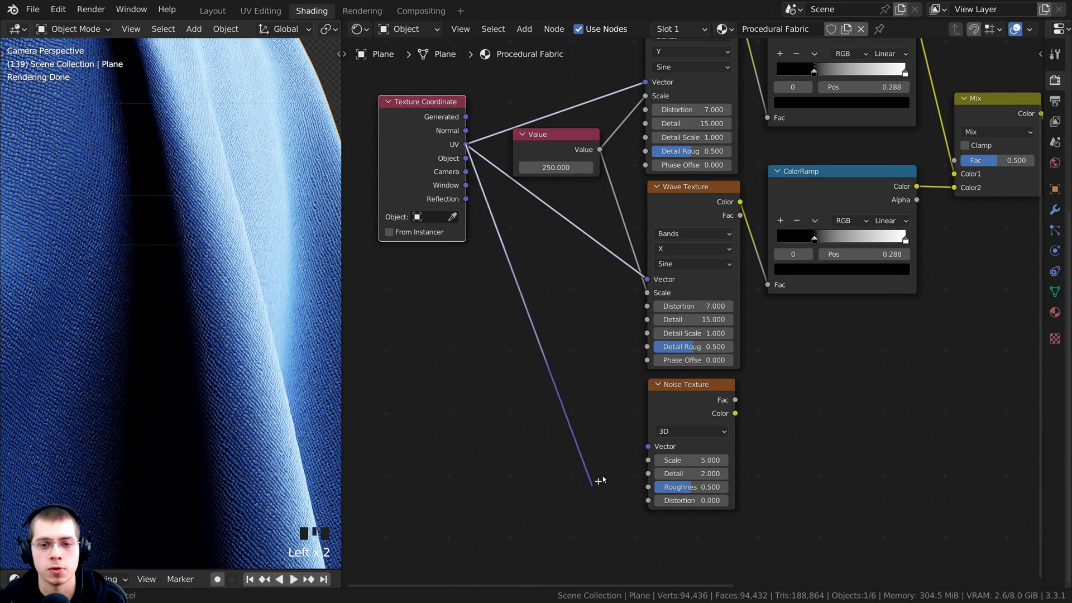
{"action": "left_click", "coordinate": [650, 450]}
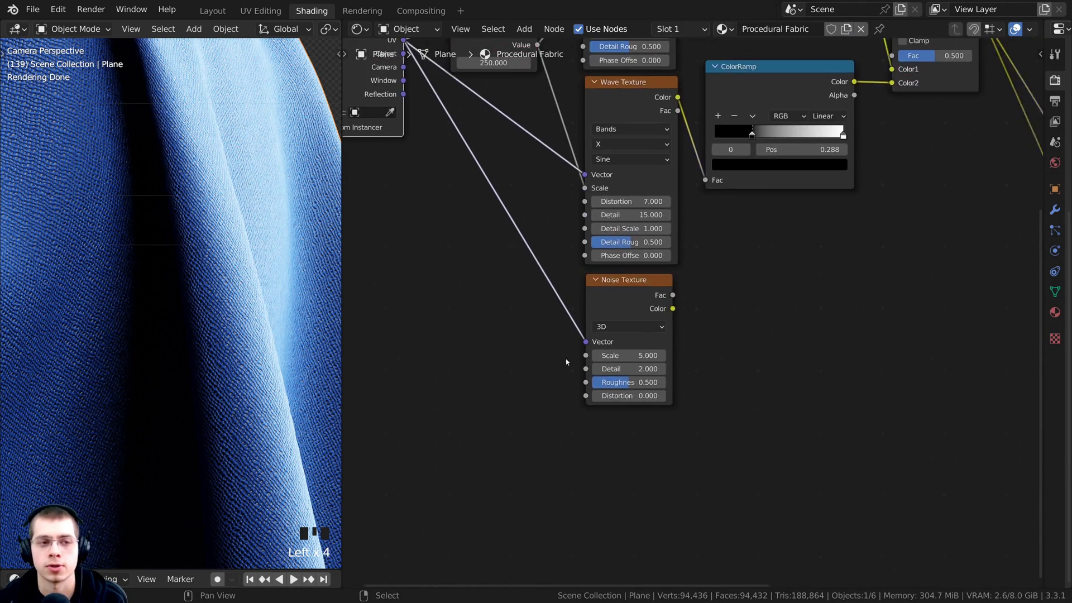
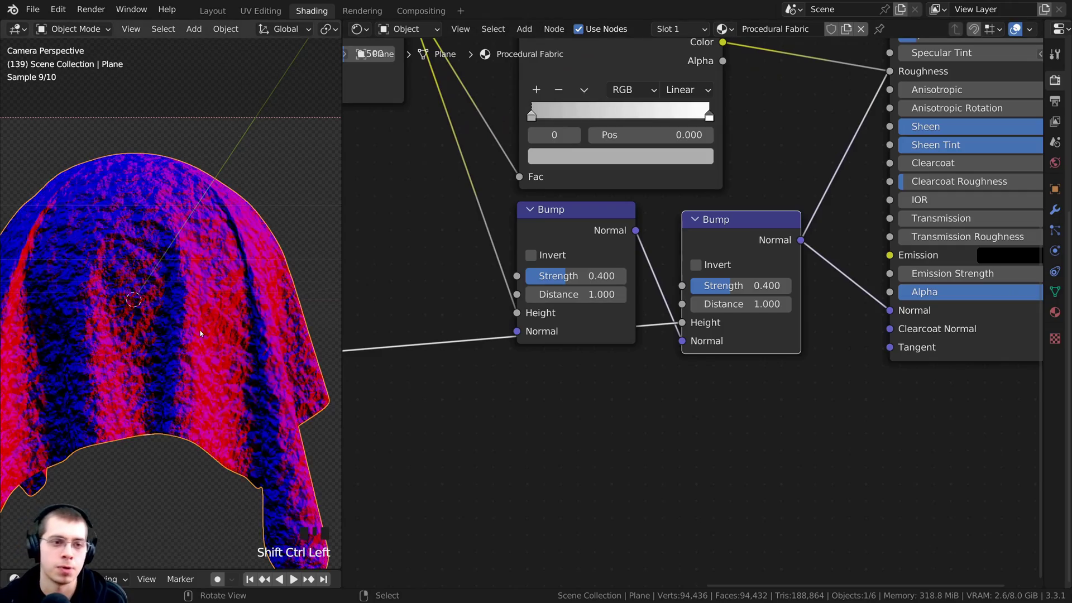
- Set the second Bump's strength to 0.15 and toggle its mute to compare the relief on the fabric
{"action": "middle_click", "coordinate": [192, 331]}
{"action": "scroll", "scroll_direction": "up", "scroll_amount": 3}
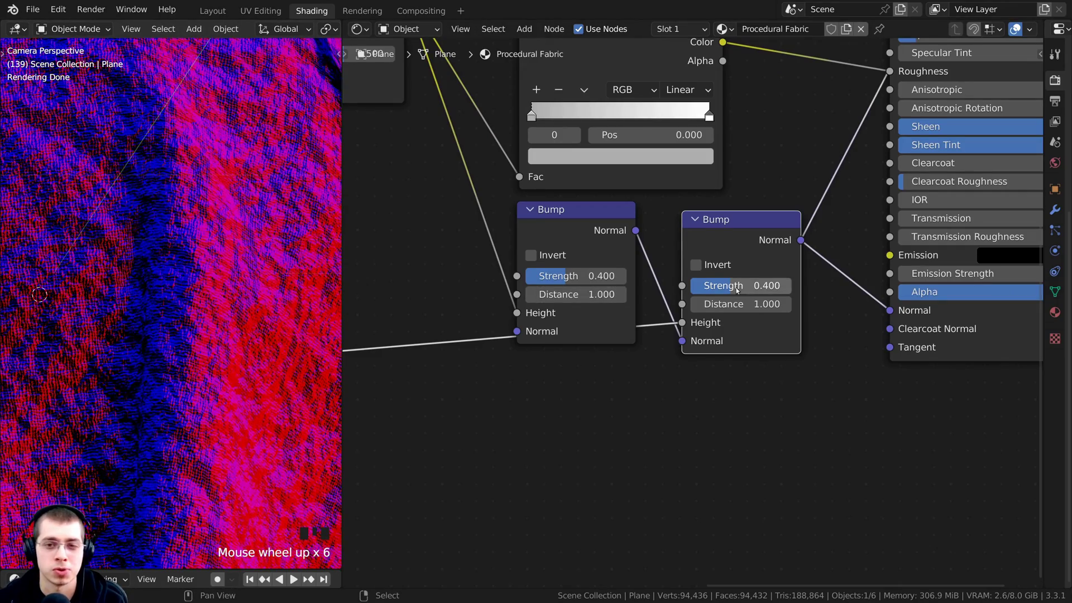
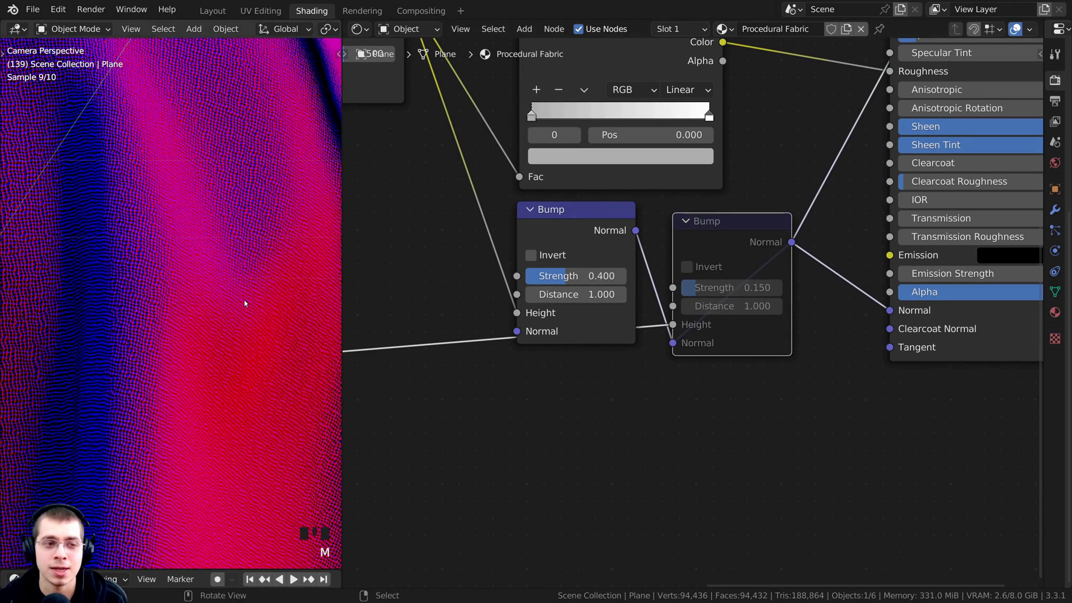
{"action": "scroll", "scroll_direction": "down", "scroll_amount": 3}
{"action": "left_click_drag", "start_coordinate": [737, 246], "coordinate": [737, 246]}
{"action": "key", "text": "m"}
{"action": "middle_click", "coordinate": [239, 355]}
{"action": "scroll", "scroll_direction": "up", "scroll_amount": 3}
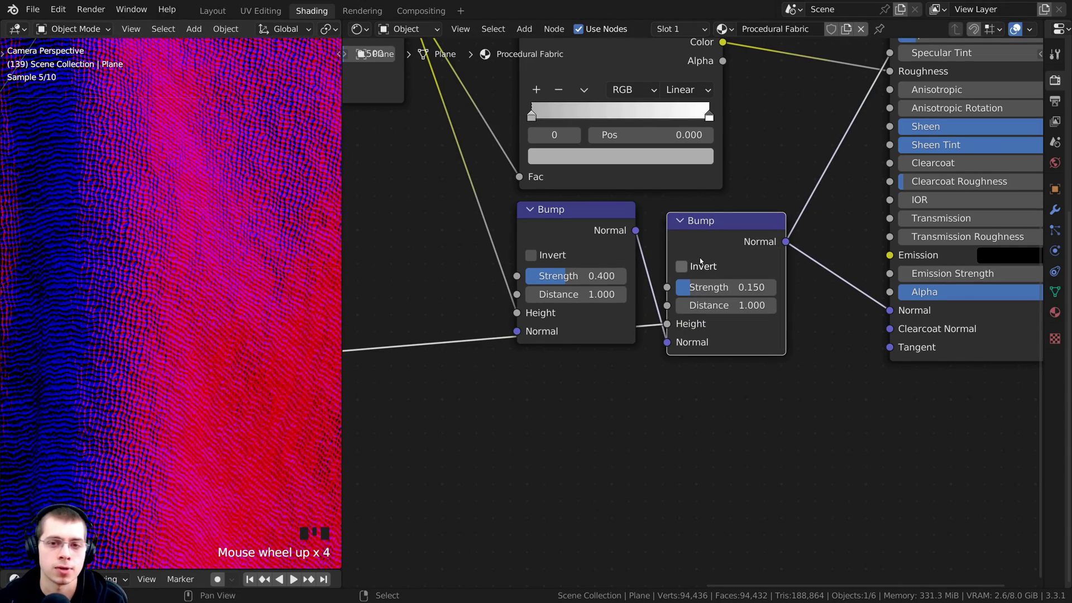
{"action": "key", "text": "m"}
{"action": "scroll", "scroll_direction": "up", "scroll_amount": 3}
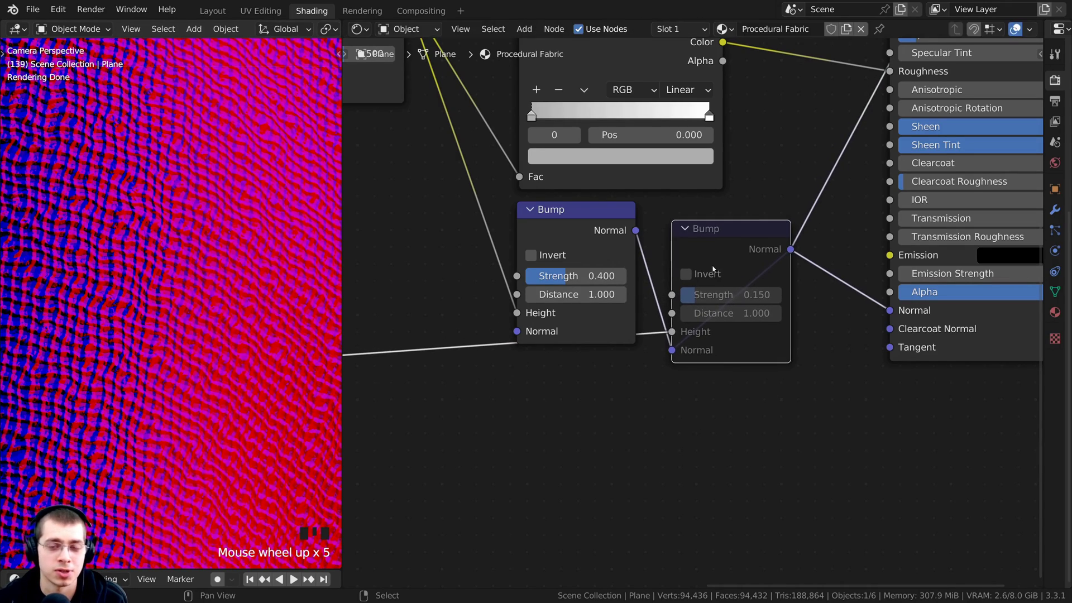
{"action": "key", "text": "m"}
{"action": "scroll", "scroll_direction": "down", "scroll_amount": 3}
{"action": "scroll", "scroll_direction": "down", "scroll_amount": 3}
{"action": "scroll", "scroll_direction": "down", "scroll_amount": 3}
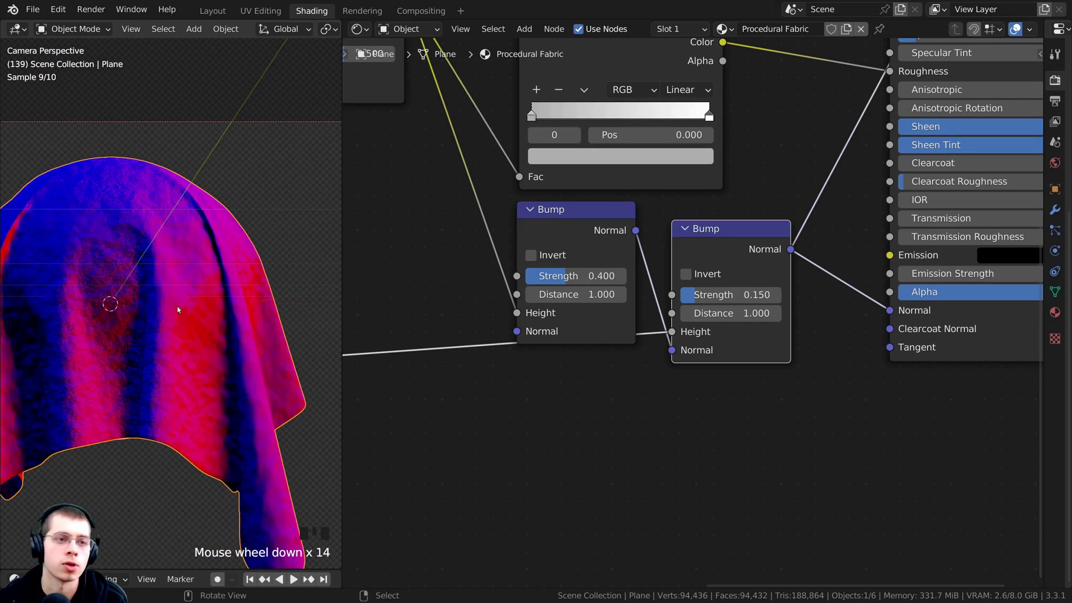
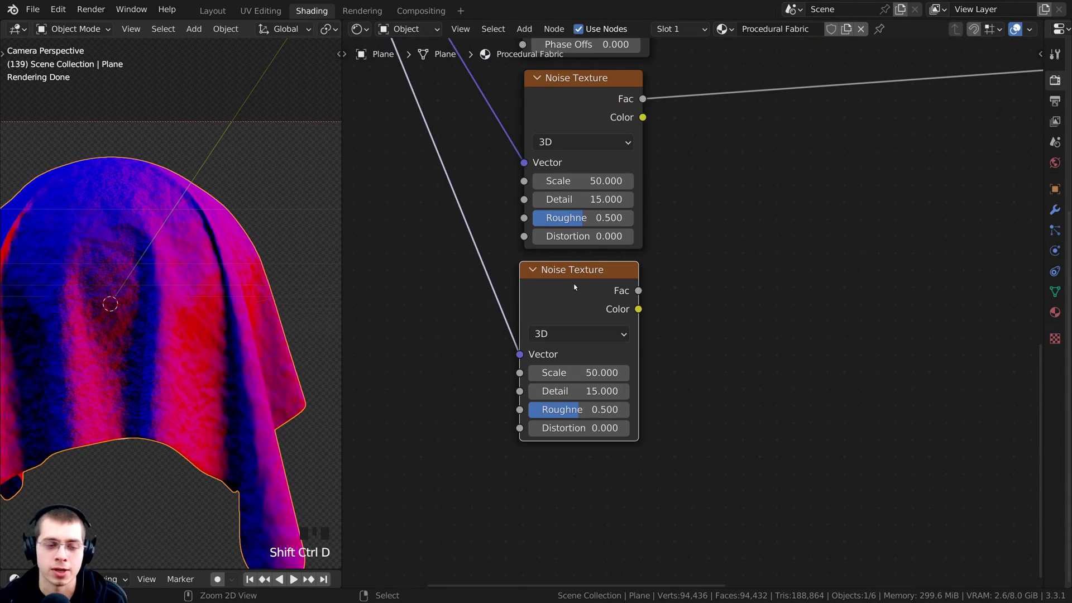
- Place the copied Noise Texture at scale 500, distortion 1, feeding a 0.3-strength Bump into the BSDF Normal
{"action": "left_click", "coordinate": [579, 286]}
{"action": "middle_click", "coordinate": [623, 298]}
{"action": "scroll", "scroll_direction": "up", "scroll_amount": 3}
{"action": "scroll", "scroll_direction": "up", "scroll_amount": 3}
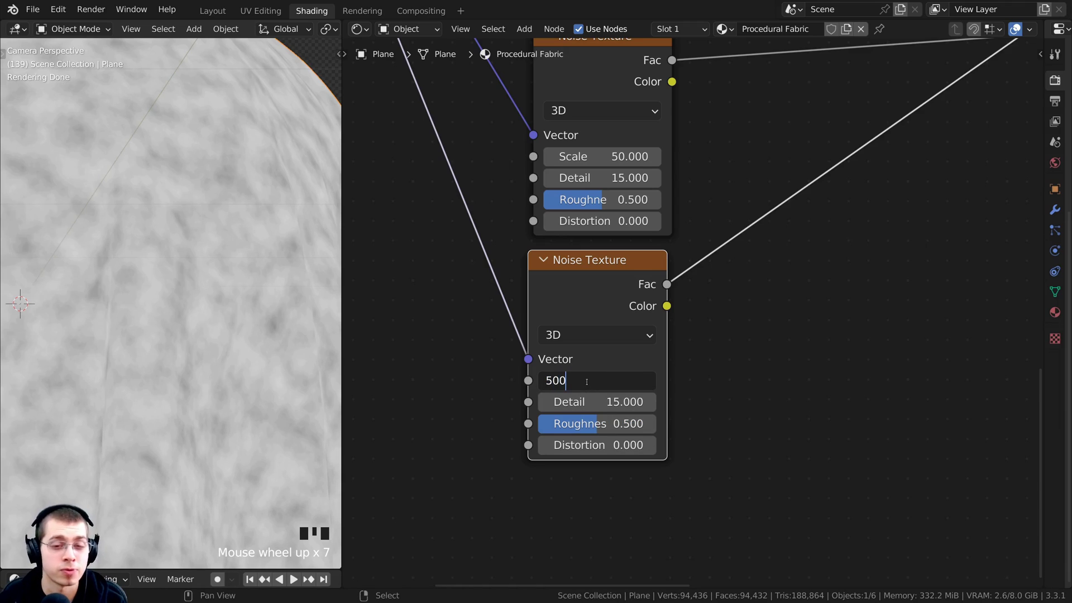
{"action": "scroll", "scroll_direction": "up", "scroll_amount": 3}
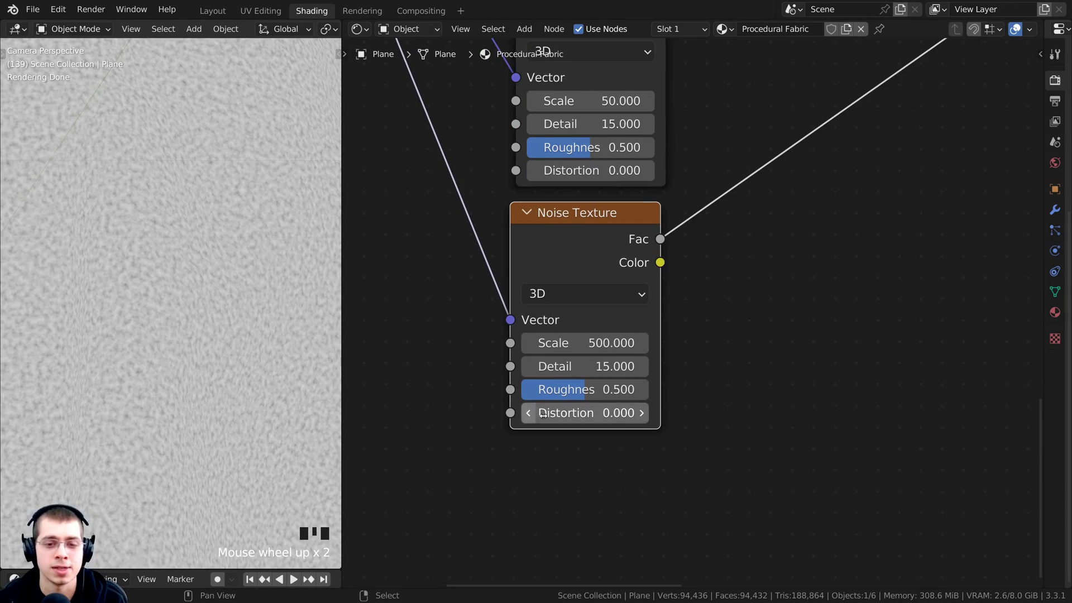
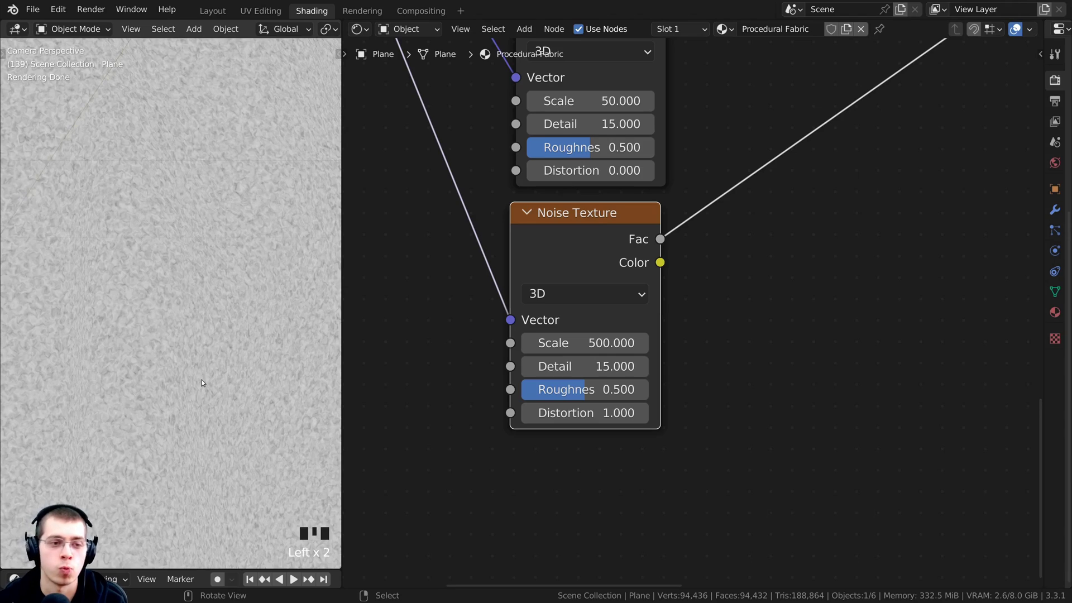
{"action": "scroll", "scroll_direction": "up", "scroll_amount": 3}
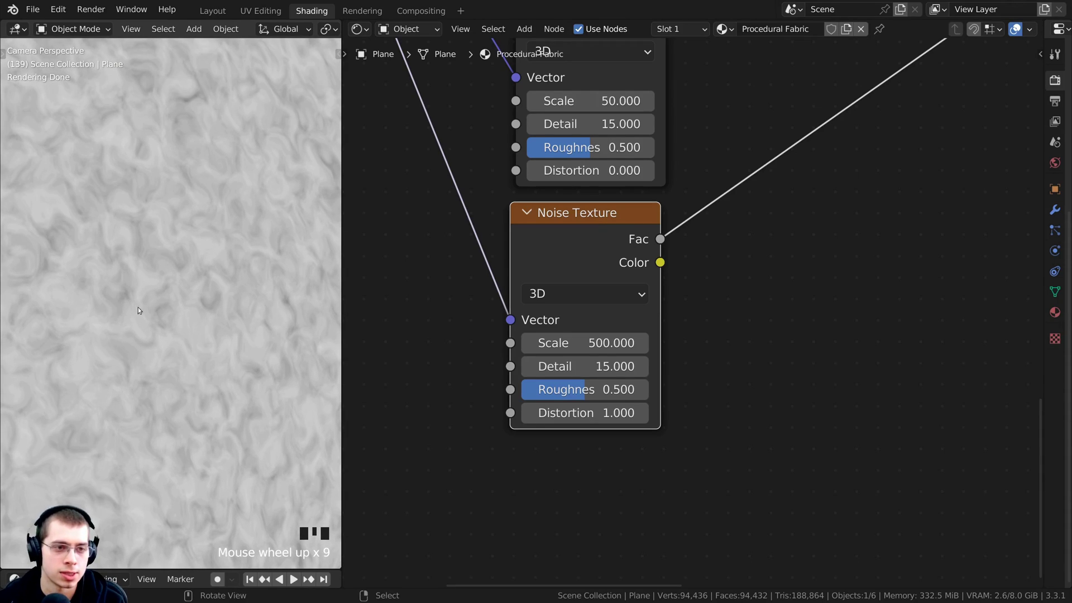
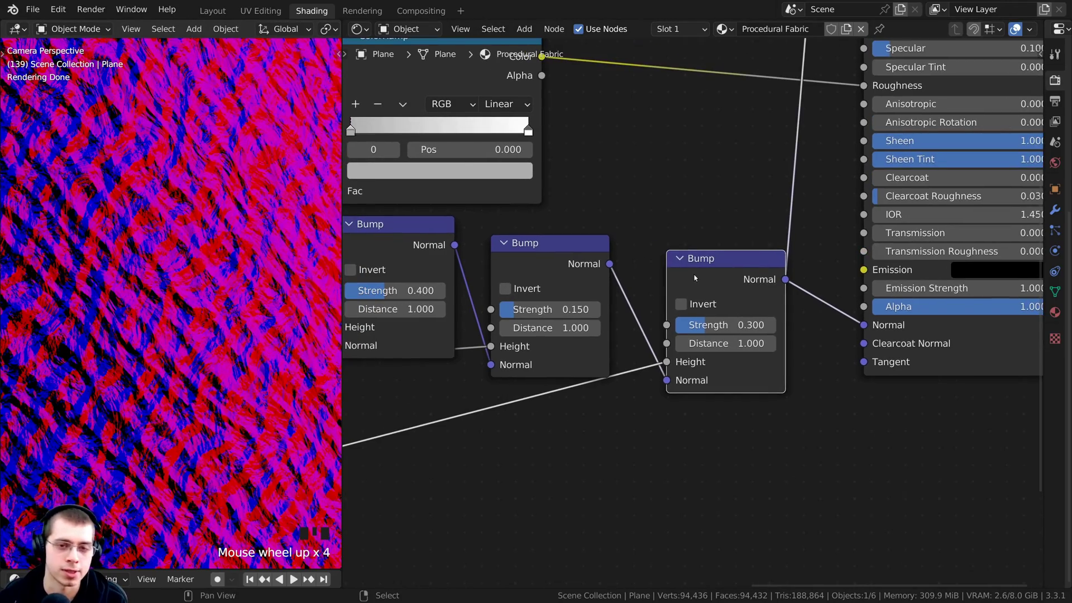
{"action": "scroll", "scroll_direction": "up", "scroll_amount": 3}
{"action": "middle_click", "coordinate": [174, 281]}
{"action": "scroll", "scroll_direction": "up", "scroll_amount": 3}
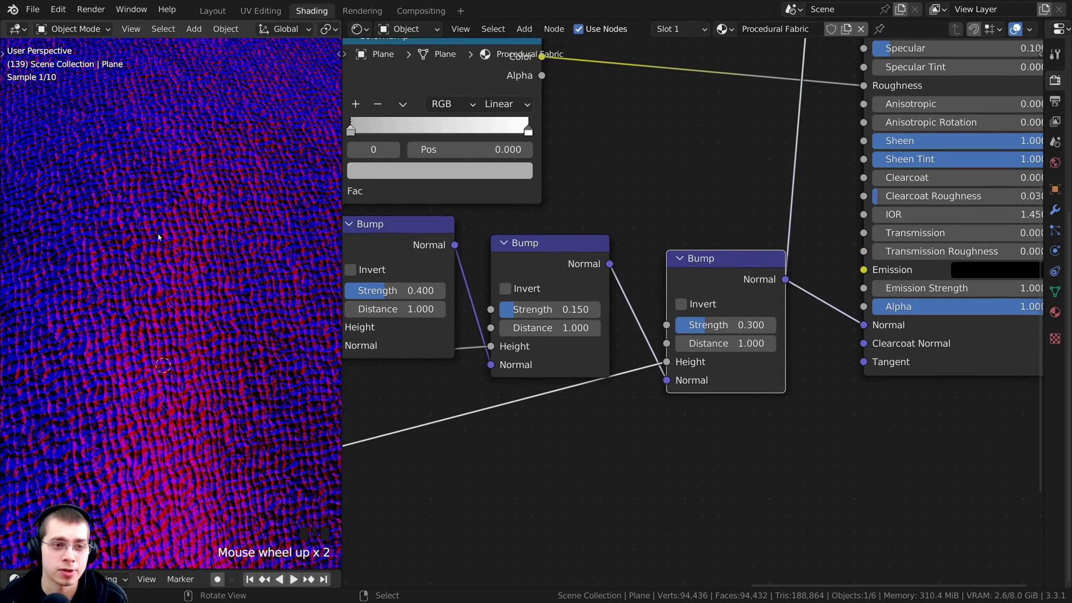